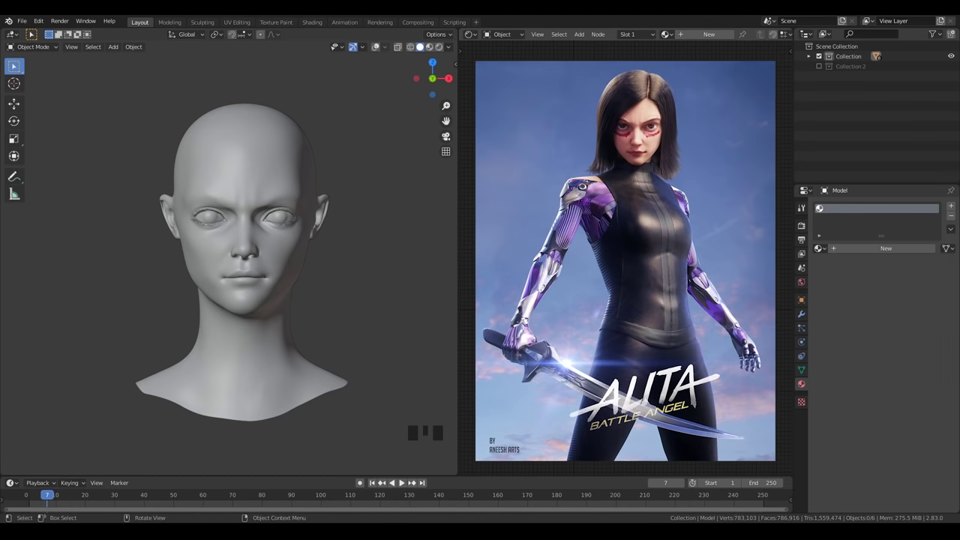
Frame the eye in the viewport and isolate the eyeball object on its own.
{"action": "left_click_drag", "start_coordinate": [264, 241], "coordinate": [239, 272]}
{"action": "scroll", "scroll_direction": "up", "scroll_amount": 3}
{"action": "left_click_drag", "start_coordinate": [279, 253], "coordinate": [323, 329]}
{"action": "left_click_drag", "start_coordinate": [323, 329], "coordinate": [309, 322]}
{"action": "scroll", "scroll_direction": "up", "scroll_amount": 3}
{"action": "left_click_drag", "start_coordinate": [363, 339], "coordinate": [299, 308]}
{"action": "key", "text": "h"}
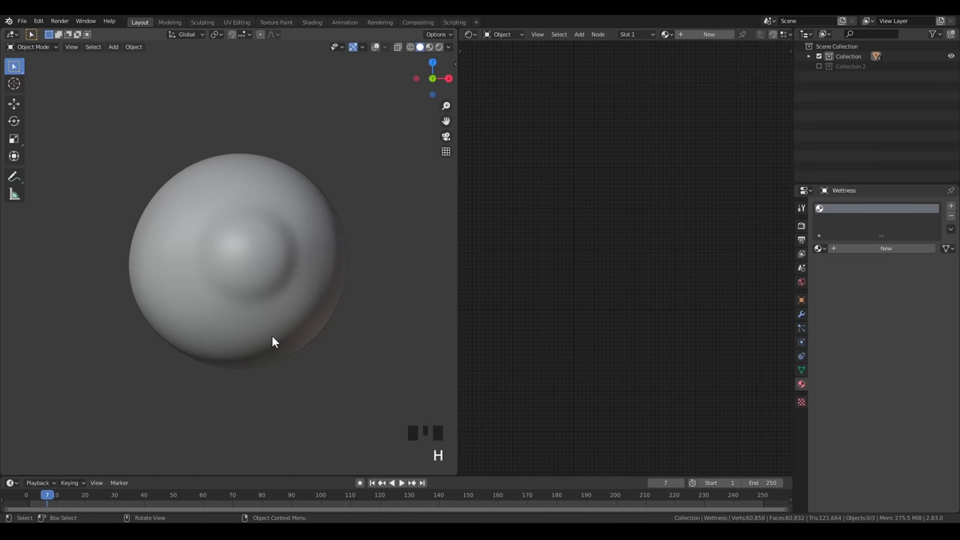
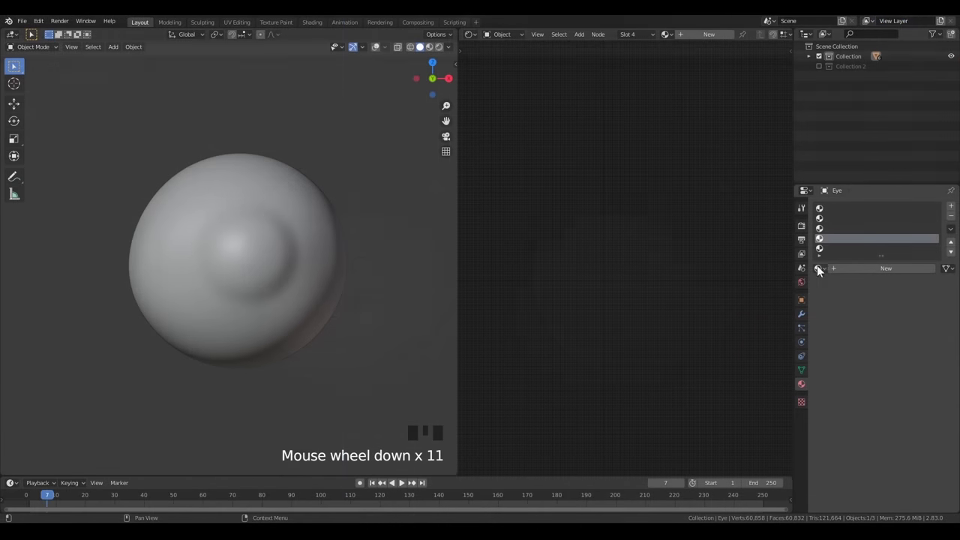
Create the Eye_Scelera material with Scelera Color.png driving its Base Color.
{"action": "left_click_drag", "start_coordinate": [956, 221], "coordinate": [663, 291]}
{"action": "scroll", "scroll_direction": "up", "scroll_amount": 3}
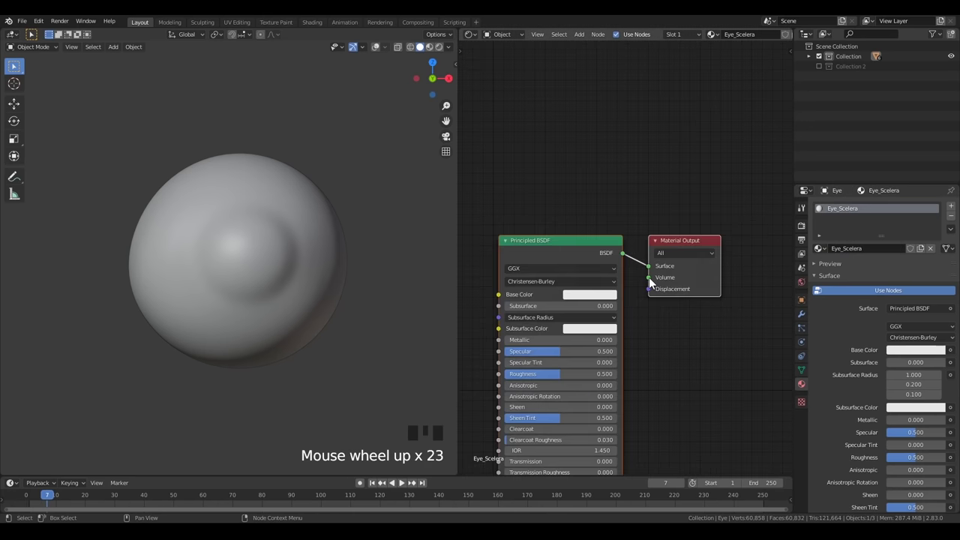
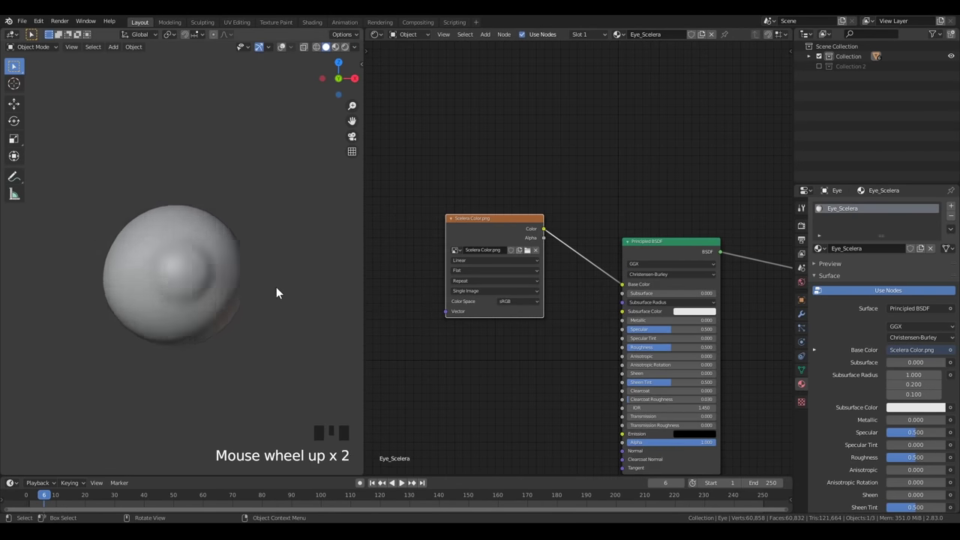
Rearrange the viewport and Eye_Scelera node tree to make room for a bump texture.
{"action": "key", "text": "z"}
{"action": "left_click_drag", "start_coordinate": [356, 59], "coordinate": [219, 230]}
{"action": "left_click_drag", "start_coordinate": [220, 230], "coordinate": [213, 207]}
{"action": "scroll", "scroll_direction": "up", "scroll_amount": 3}
{"action": "left_click_drag", "start_coordinate": [234, 221], "coordinate": [252, 240]}
{"action": "scroll", "scroll_direction": "down", "scroll_amount": 3}
{"action": "scroll", "scroll_direction": "down", "scroll_amount": 3}
{"action": "middle_click", "coordinate": [563, 354]}
{"action": "scroll", "scroll_direction": "up", "scroll_amount": 3}
{"action": "left_click", "coordinate": [330, 44]}
Duplicate the image node for sclera bump.png and add a Displacement node for the output.
{"action": "key", "text": "alt+a"}
{"action": "left_click", "coordinate": [481, 224]}
{"action": "scroll", "scroll_direction": "up", "scroll_amount": 3}
{"action": "middle_click", "coordinate": [500, 332]}
{"action": "key", "text": "shift+d"}
{"action": "left_click", "coordinate": [553, 391]}
{"action": "left_click_drag", "start_coordinate": [596, 343], "coordinate": [524, 278]}
{"action": "left_click_drag", "start_coordinate": [524, 278], "coordinate": [559, 335]}
{"action": "key", "text": "shift+a"}
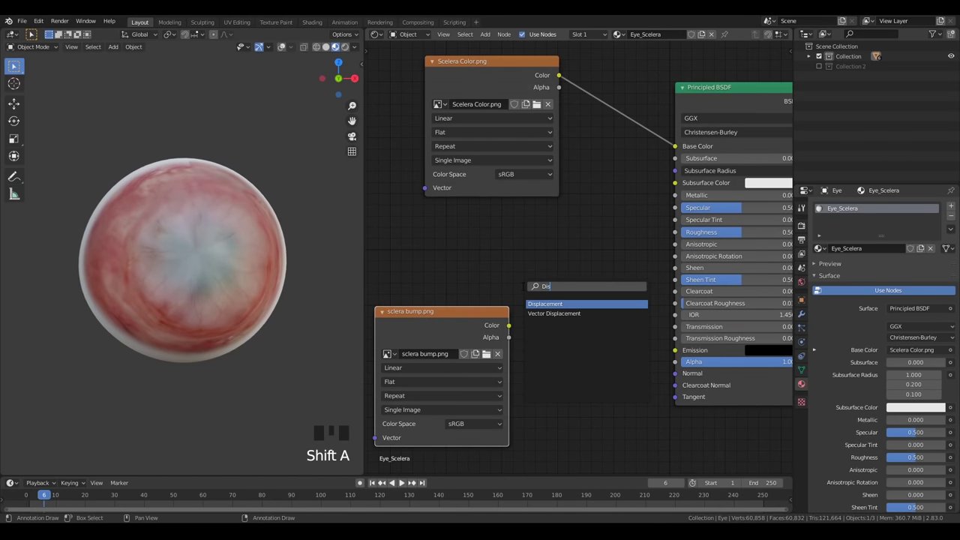
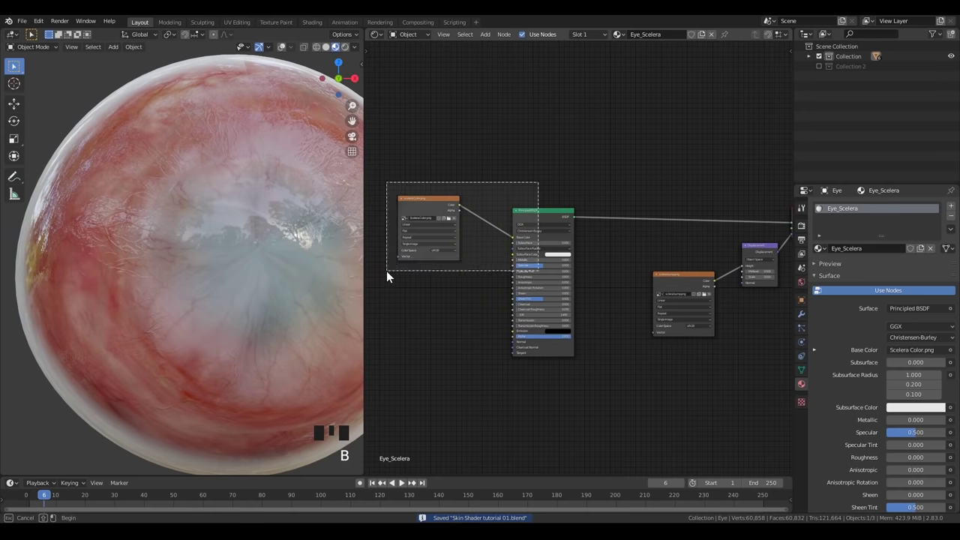
Add a Glass BSDF at IOR 1.33 to blend with the sclera's Principled BSDF.
{"action": "key", "text": "alt+a"}
{"action": "middle_click", "coordinate": [572, 273]}
{"action": "scroll", "scroll_direction": "up", "scroll_amount": 3}
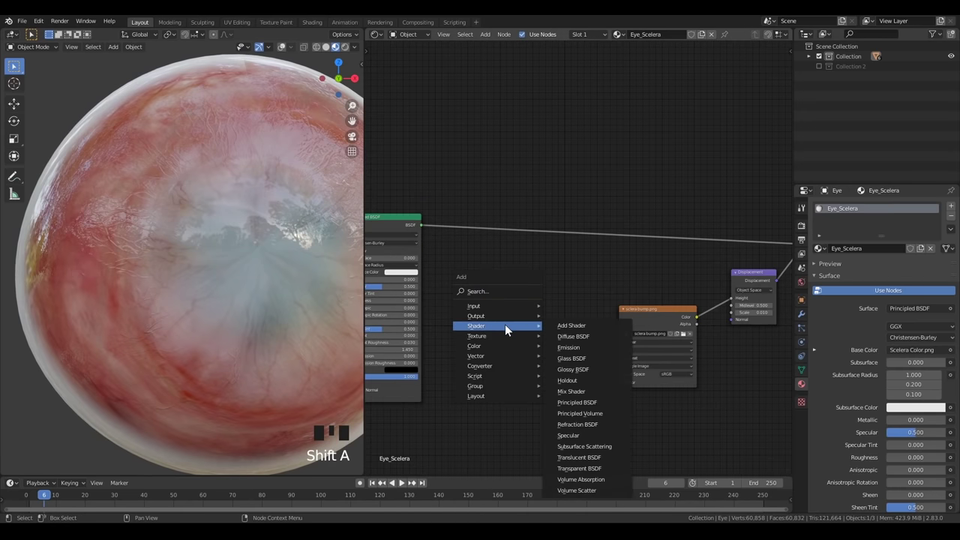
{"action": "middle_click", "coordinate": [512, 281]}
{"action": "scroll", "scroll_direction": "up", "scroll_amount": 3}
{"action": "key", "text": "shift+a"}
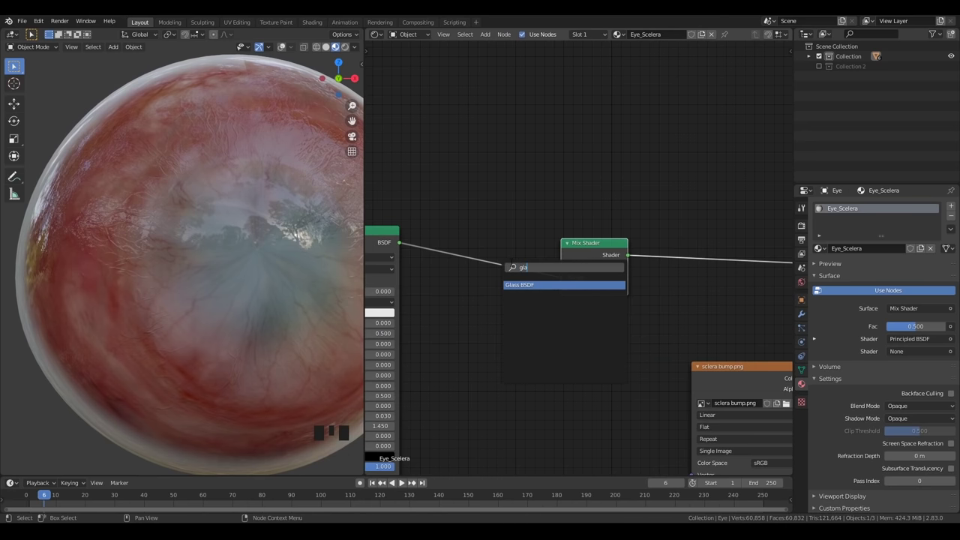
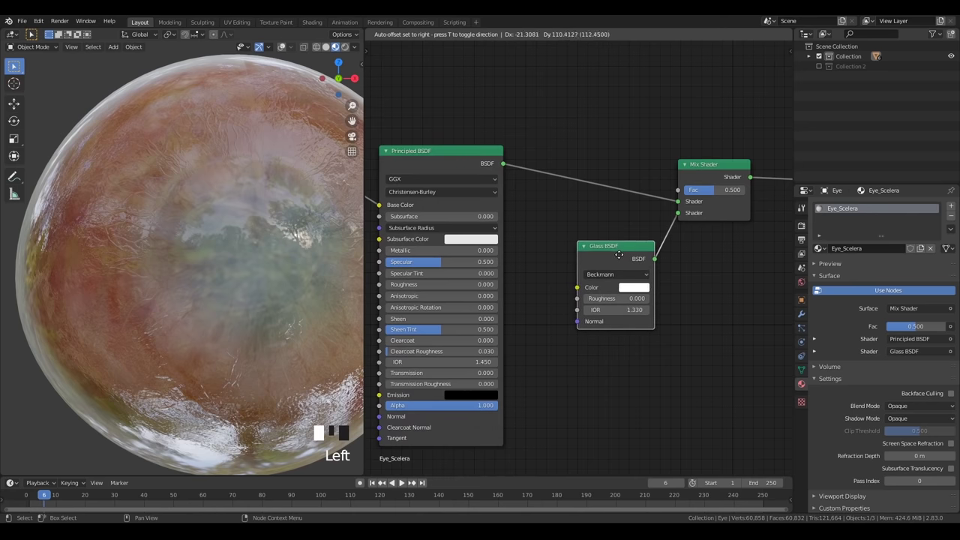
Mix the two shaders and bring in the Eye_Mask.png texture as the mix factor.
{"action": "scroll", "scroll_direction": "down", "scroll_amount": 3}
{"action": "key", "text": "alt+a"}
{"action": "key", "text": "b"}
{"action": "key", "text": "alt+a"}
{"action": "key", "text": "shift+a"}
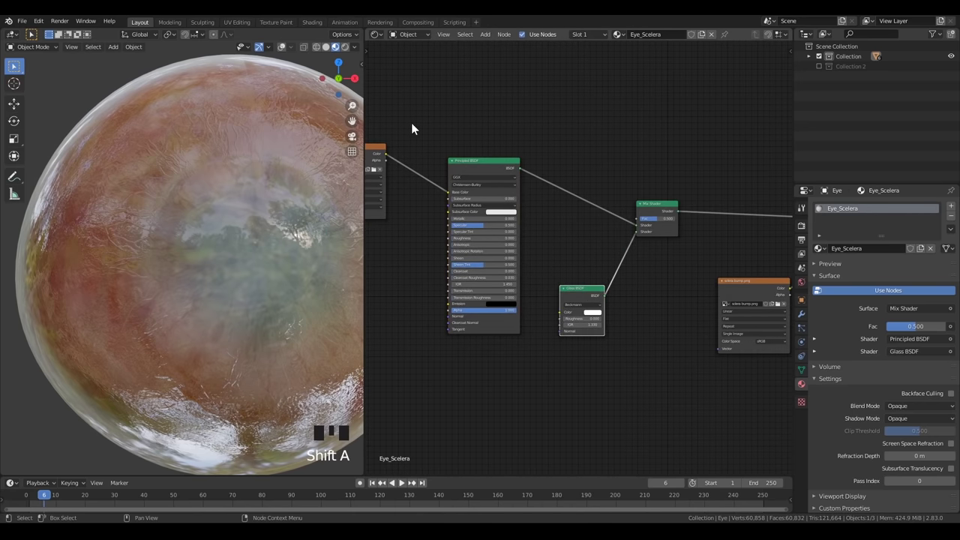
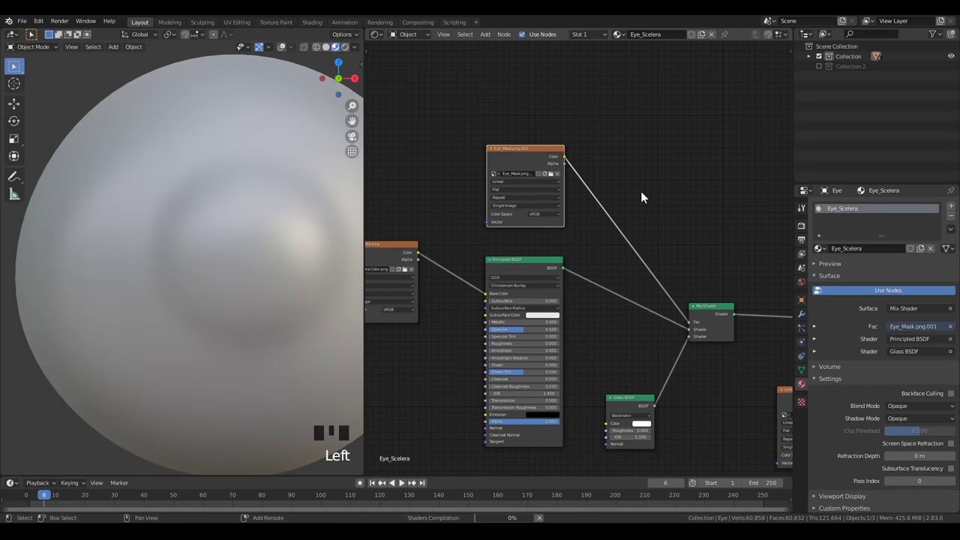
Add an Invert node between the Eye_Mask texture and the Mix Shader factor.
{"action": "scroll", "scroll_direction": "down", "scroll_amount": 3}
{"action": "middle_click", "coordinate": [308, 277]}
{"action": "key", "text": "shift+a"}
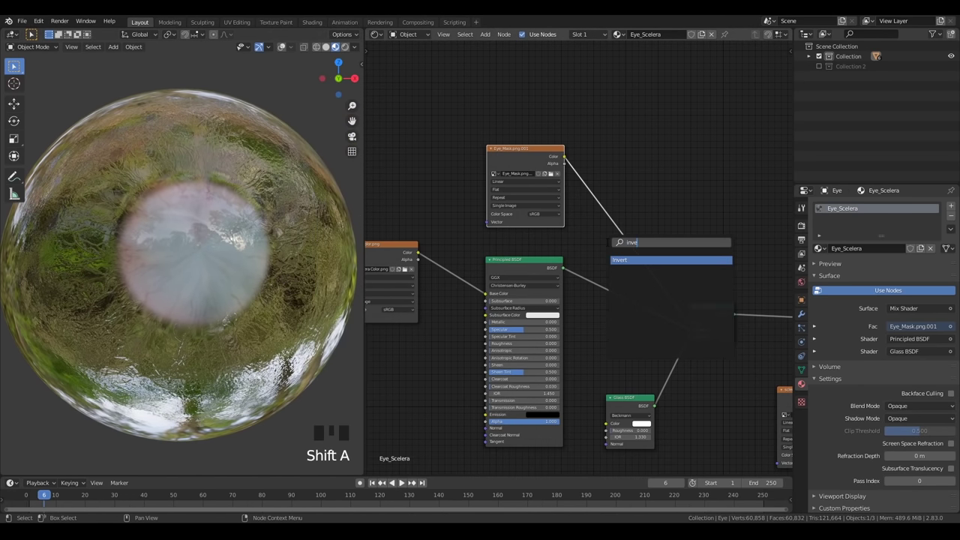
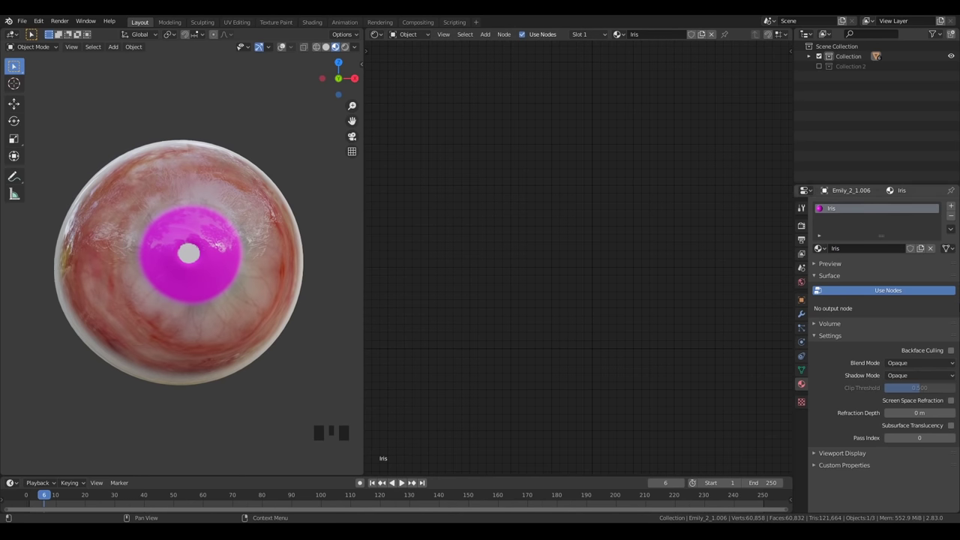
Give the Iris material a Material Output fed by a new Principled BSDF.
{"action": "left_click", "coordinate": [886, 303]}
{"action": "scroll", "scroll_direction": "up", "scroll_amount": 3}
{"action": "scroll", "scroll_direction": "down", "scroll_amount": 3}
{"action": "key", "text": "a"}
{"action": "key", "text": "KP_Decimal"}
{"action": "key", "text": "alt+a"}
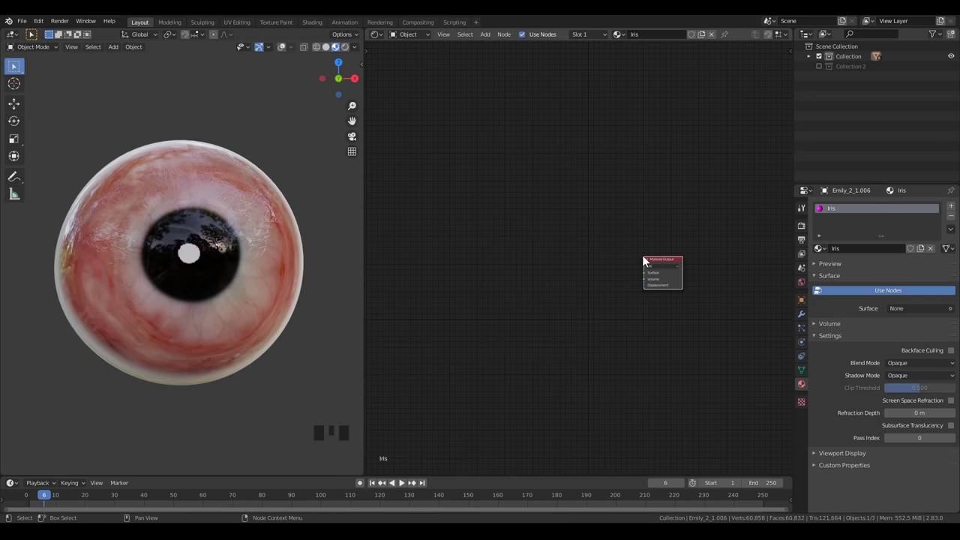
{"action": "scroll", "scroll_direction": "up", "scroll_amount": 3}
{"action": "key", "text": "shift+a"}
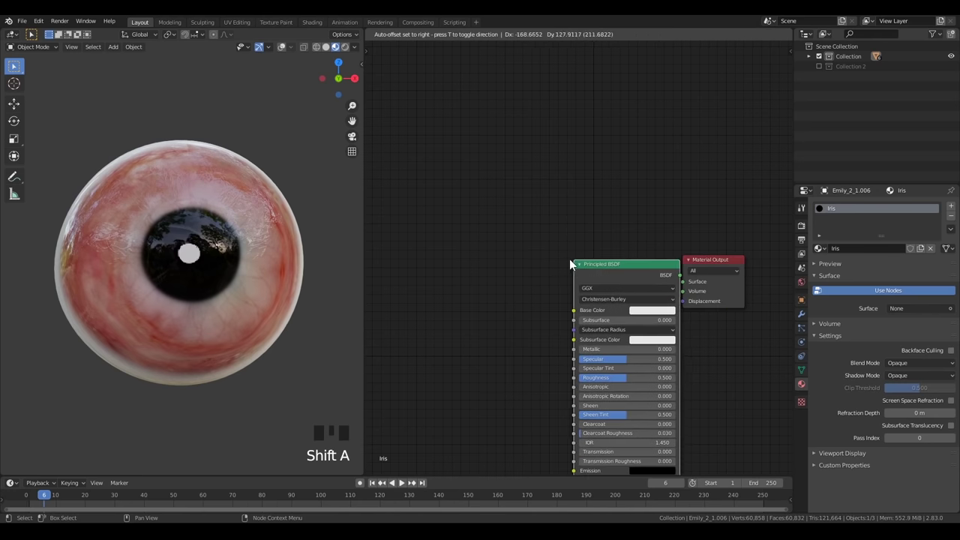
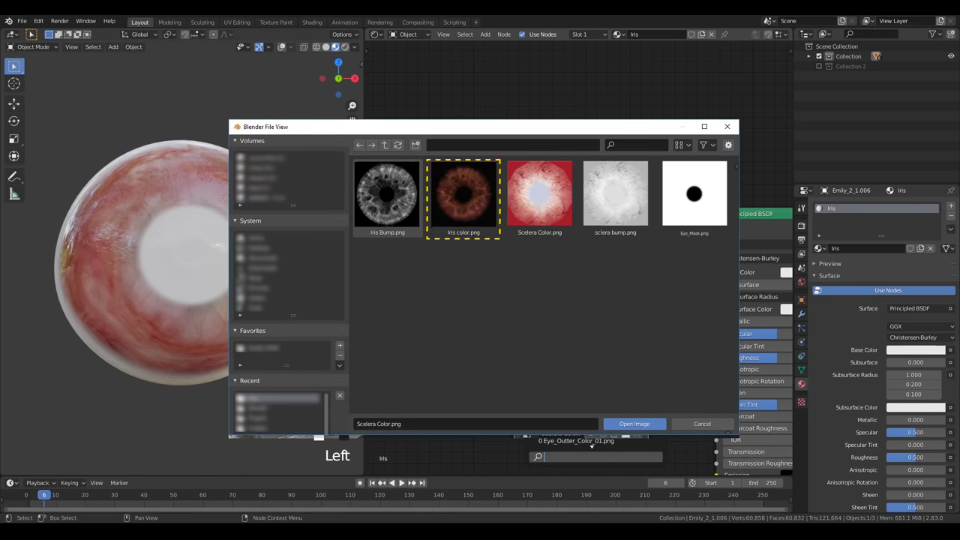
Use Iris color.png as base colour and duplicate the image node for the bump map.
{"action": "left_click_drag", "start_coordinate": [656, 305], "coordinate": [614, 319]}
{"action": "middle_click", "coordinate": [614, 320]}
{"action": "key", "text": "shift+d"}
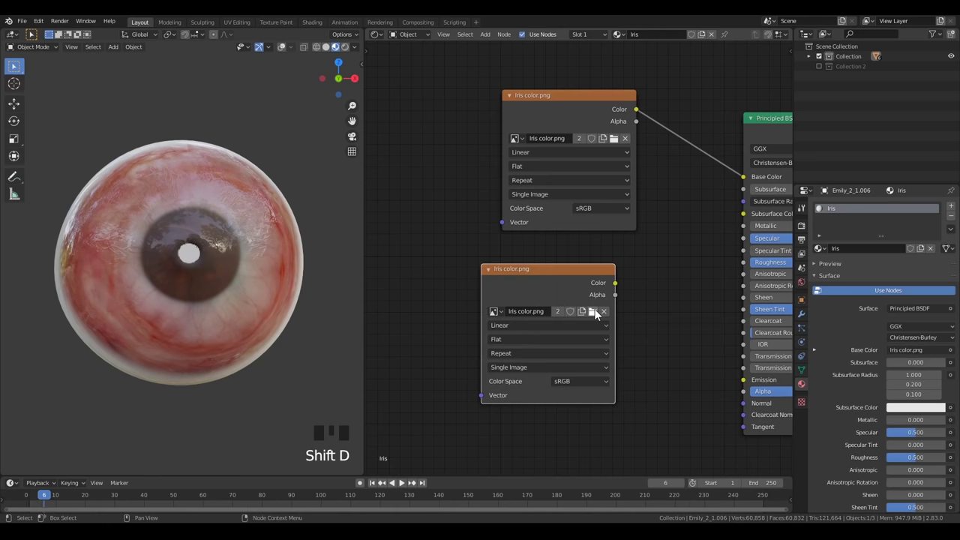
{"action": "left_click", "coordinate": [601, 315]}
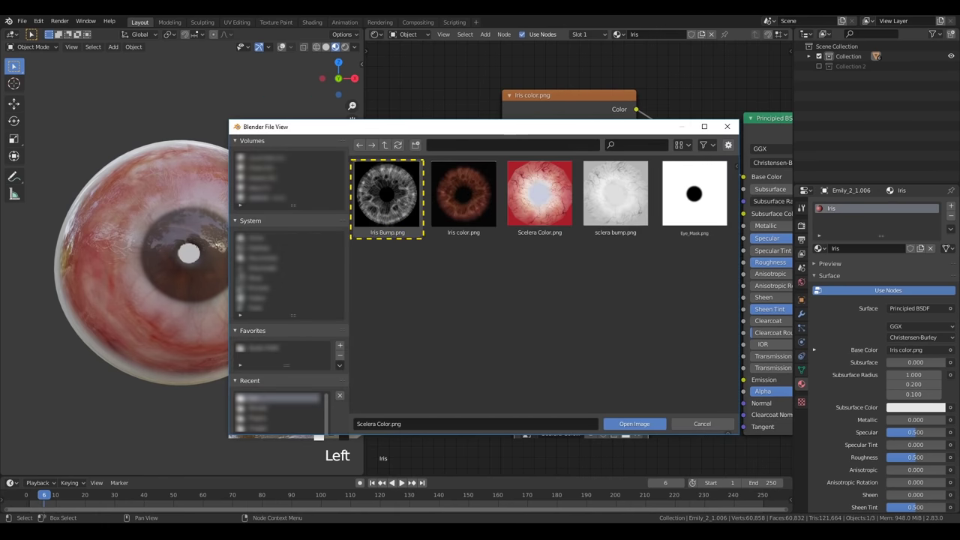
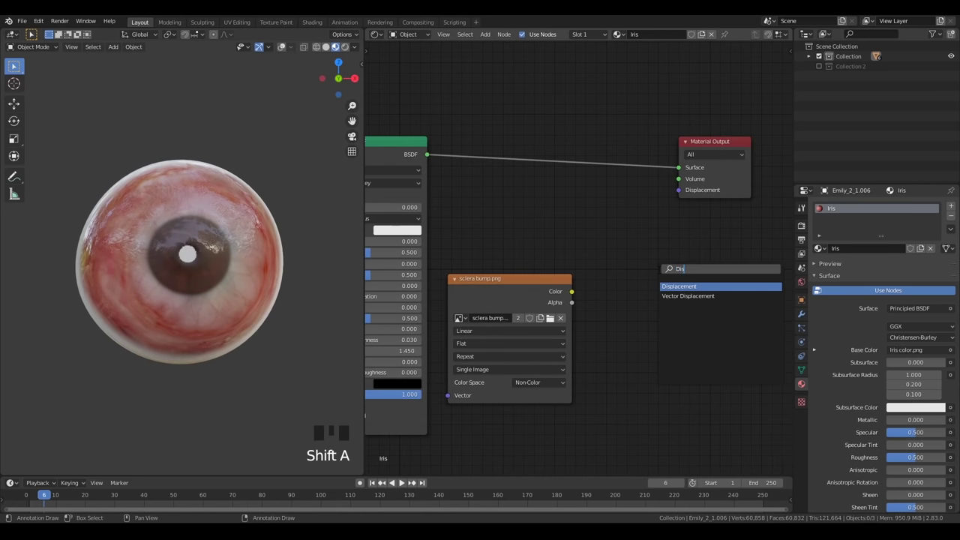
Connect the sclera bump.png Displacement node into the Iris Material Output.
{"action": "left_click_drag", "start_coordinate": [685, 276], "coordinate": [616, 308]}
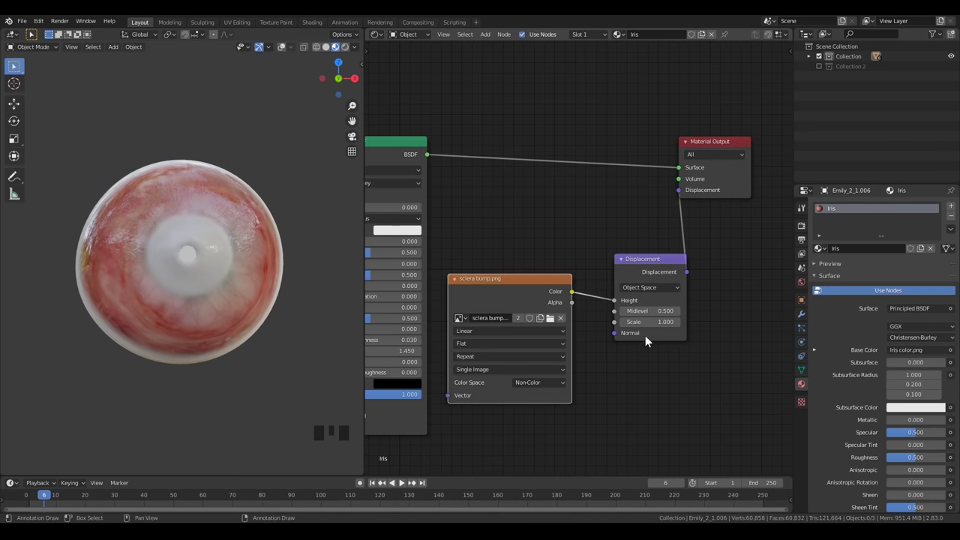
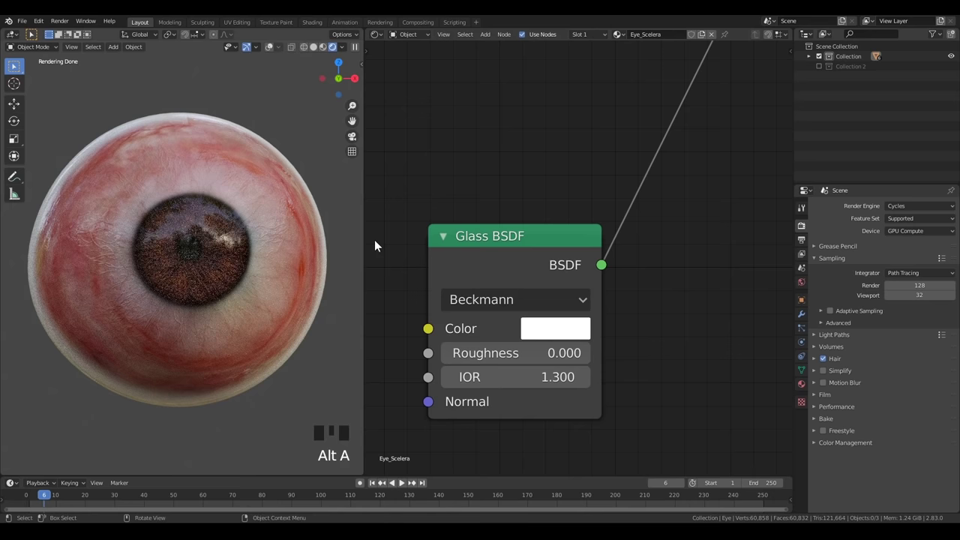
Set Eye_Scelera's subsurface method to Random Walk with Subsurface 0.005.
{"action": "scroll", "scroll_direction": "down", "scroll_amount": 3}
{"action": "scroll", "scroll_direction": "down", "scroll_amount": 3}
{"action": "left_click_drag", "start_coordinate": [209, 263], "coordinate": [238, 266]}
{"action": "scroll", "scroll_direction": "down", "scroll_amount": 3}
{"action": "middle_click", "coordinate": [236, 290]}
{"action": "scroll", "scroll_direction": "up", "scroll_amount": 3}
{"action": "left_click_drag", "start_coordinate": [224, 301], "coordinate": [253, 347]}
{"action": "left_click_drag", "start_coordinate": [253, 347], "coordinate": [244, 334]}
{"action": "key", "text": "KP_Decimal"}
{"action": "key", "text": "KP_5"}
Make the Subsurface Color red and keep displacement scale at 0.006.
{"action": "scroll", "scroll_direction": "up", "scroll_amount": 3}
{"action": "left_click_drag", "start_coordinate": [282, 306], "coordinate": [167, 305]}
{"action": "left_click_drag", "start_coordinate": [240, 300], "coordinate": [290, 338]}
{"action": "scroll", "scroll_direction": "up", "scroll_amount": 3}
{"action": "left_click_drag", "start_coordinate": [250, 329], "coordinate": [203, 316]}
{"action": "scroll", "scroll_direction": "up", "scroll_amount": 3}
{"action": "left_click_drag", "start_coordinate": [218, 325], "coordinate": [216, 340]}
{"action": "scroll", "scroll_direction": "up", "scroll_amount": 3}
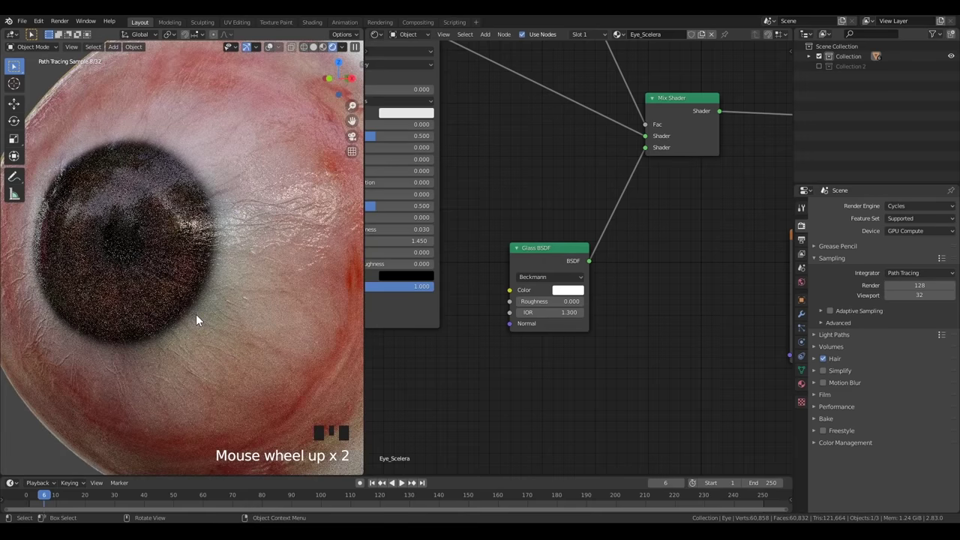
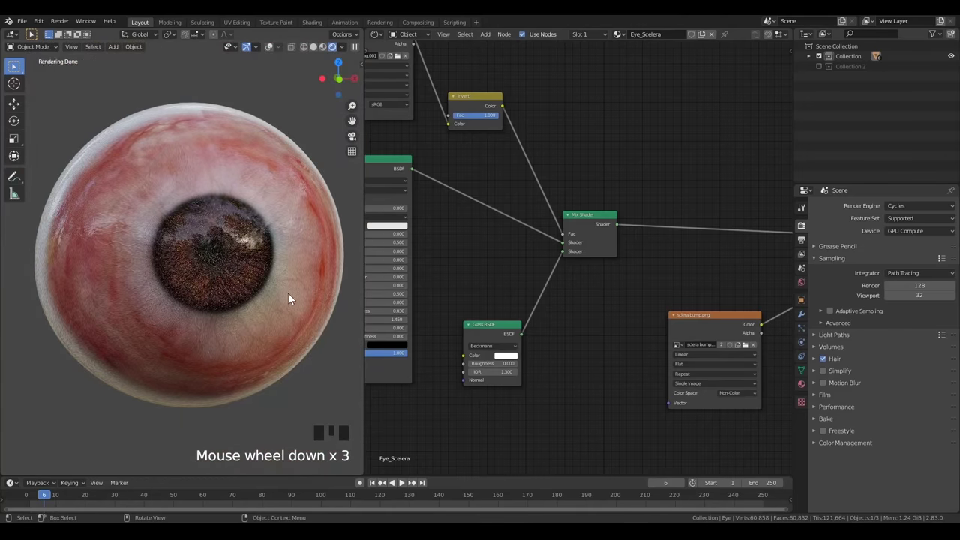
{"action": "middle_click", "coordinate": [433, 200]}
{"action": "scroll", "scroll_direction": "up", "scroll_amount": 3}
{"action": "left_click_drag", "start_coordinate": [573, 210], "coordinate": [693, 271]}
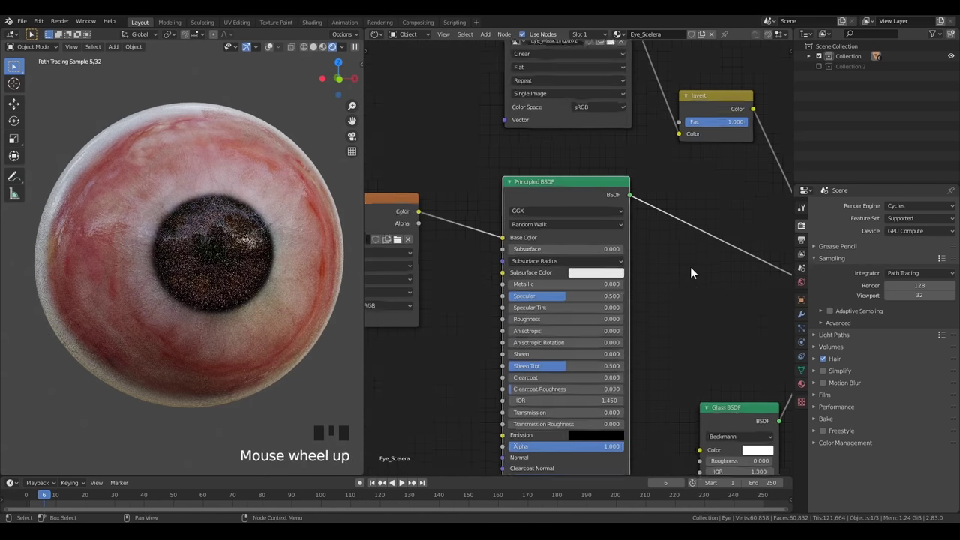
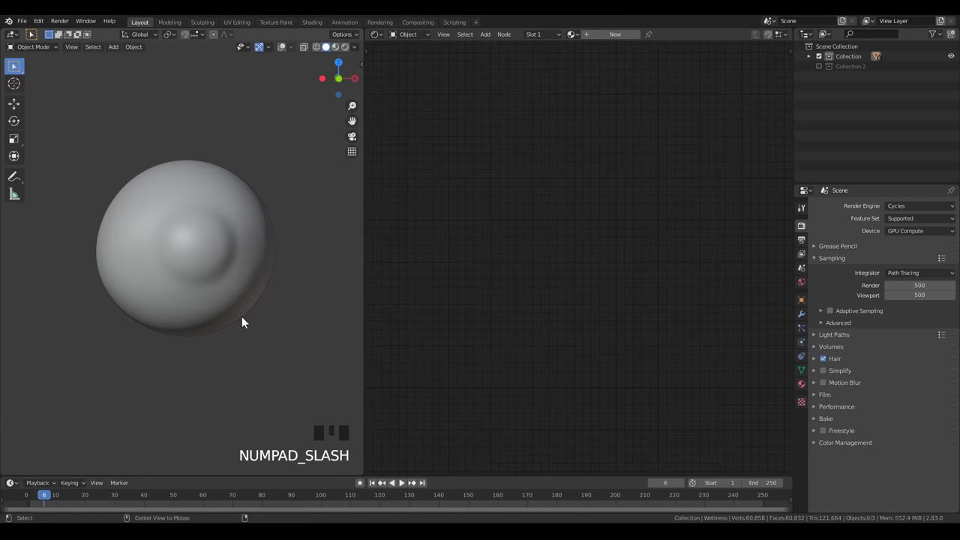
Unhide the full eye and select the Eye Lashes object for shading.
{"action": "key", "text": "alt+h"}
{"action": "left_click", "coordinate": [210, 294]}
{"action": "scroll", "scroll_direction": "up", "scroll_amount": 3}
{"action": "key", "text": "g"}
{"action": "scroll", "scroll_direction": "down", "scroll_amount": 3}
{"action": "left_click_drag", "start_coordinate": [210, 276], "coordinate": [344, 294]}
{"action": "scroll", "scroll_direction": "down", "scroll_amount": 3}
{"action": "key", "text": "g"}
{"action": "left_click_drag", "start_coordinate": [264, 285], "coordinate": [806, 383]}
{"action": "left_click", "coordinate": [806, 383]}
Replace the Eye Lashes shader with a Principled Hair BSDF.
{"action": "left_click_drag", "start_coordinate": [956, 218], "coordinate": [560, 331]}
{"action": "scroll", "scroll_direction": "down", "scroll_amount": 3}
{"action": "scroll", "scroll_direction": "up", "scroll_amount": 3}
{"action": "left_click_drag", "start_coordinate": [652, 311], "coordinate": [579, 285]}
{"action": "key", "text": "alt+a"}
{"action": "left_click", "coordinate": [657, 271]}
{"action": "scroll", "scroll_direction": "up", "scroll_amount": 3}
{"action": "key", "text": "Delete"}
{"action": "scroll", "scroll_direction": "down", "scroll_amount": 3}
{"action": "left_click_drag", "start_coordinate": [627, 307], "coordinate": [539, 279]}
{"action": "key", "text": "shift+a"}
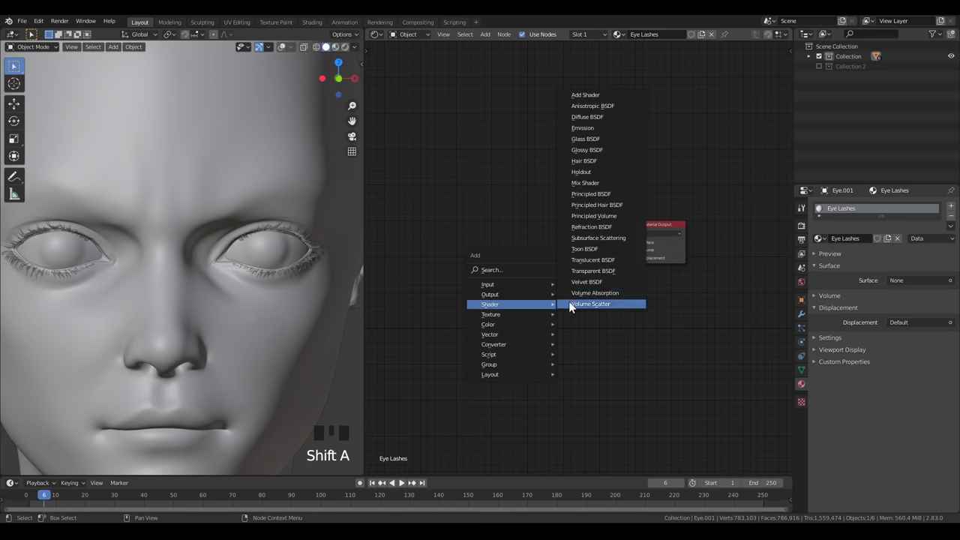
Wire the black hair shader to the output and isolate the bare Wettness object.
{"action": "scroll", "scroll_direction": "up", "scroll_amount": 3}
{"action": "left_click_drag", "start_coordinate": [589, 228], "coordinate": [537, 261]}
{"action": "middle_click", "coordinate": [537, 261]}
{"action": "scroll", "scroll_direction": "up", "scroll_amount": 3}
{"action": "left_click_drag", "start_coordinate": [559, 282], "coordinate": [285, 225]}
{"action": "key", "text": "h"}
{"action": "left_click_drag", "start_coordinate": [282, 240], "coordinate": [222, 245]}
{"action": "scroll", "scroll_direction": "up", "scroll_amount": 3}
{"action": "scroll", "scroll_direction": "up", "scroll_amount": 3}
{"action": "left_click_drag", "start_coordinate": [47, 285], "coordinate": [192, 276]}
Give Wettness a Principled material with Transmission 1 and IOR 1.2.
{"action": "key", "text": "h"}
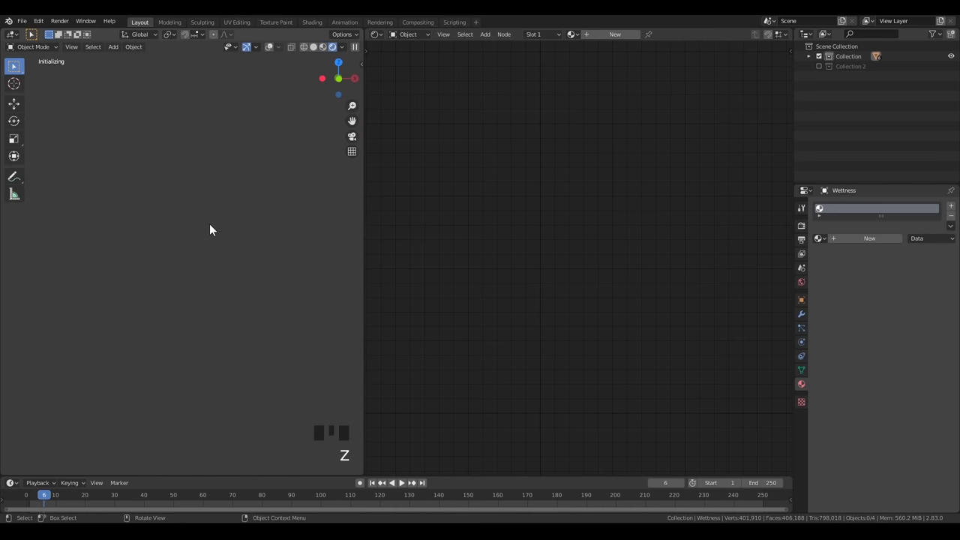
{"action": "key", "text": "ctrl+s"}
{"action": "scroll", "scroll_direction": "down", "scroll_amount": 3}
{"action": "scroll", "scroll_direction": "up", "scroll_amount": 3}
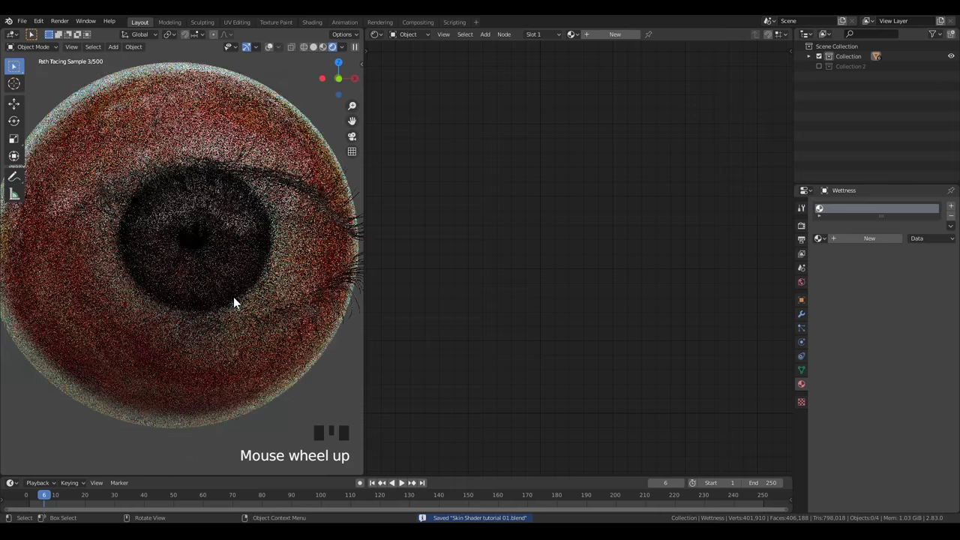
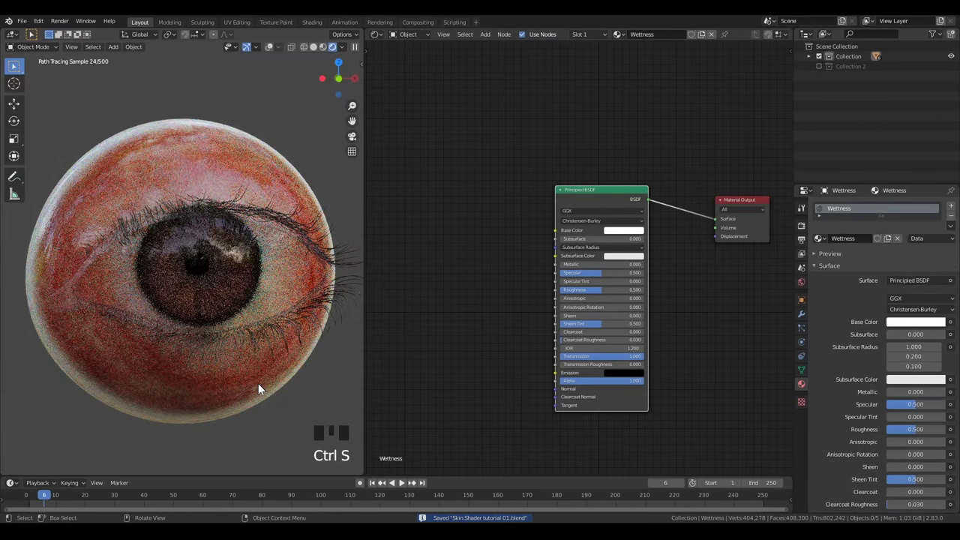
{"action": "scroll", "scroll_direction": "down", "scroll_amount": 3}
{"action": "left_click_drag", "start_coordinate": [248, 332], "coordinate": [284, 301]}
Save the eye file and begin adding to the bald head scene.
{"action": "key", "text": "ctrl+s"}
{"action": "middle_click", "coordinate": [231, 238]}
{"action": "scroll", "scroll_direction": "up", "scroll_amount": 3}
{"action": "key", "text": "shift+a"}
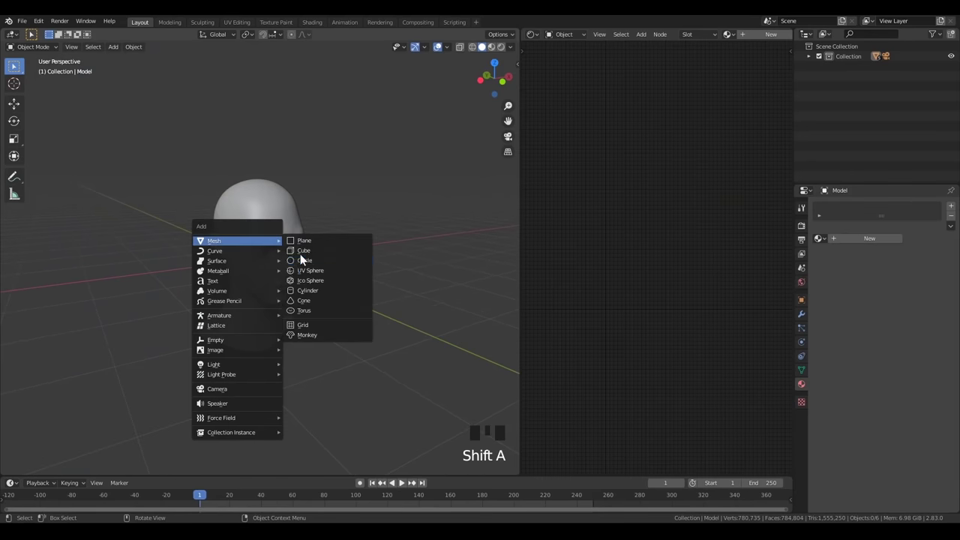
Delete the temporary cube and frame the bald head through the camera view.
{"action": "scroll", "scroll_direction": "down", "scroll_amount": 3}
{"action": "left_click_drag", "start_coordinate": [361, 301], "coordinate": [307, 249]}
{"action": "key", "text": "KP_0"}
{"action": "scroll", "scroll_direction": "up", "scroll_amount": 3}
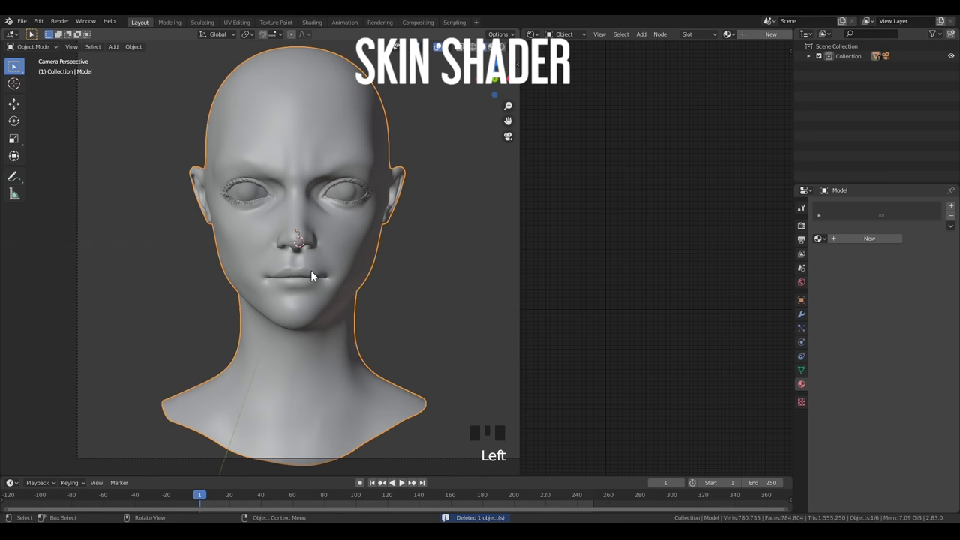
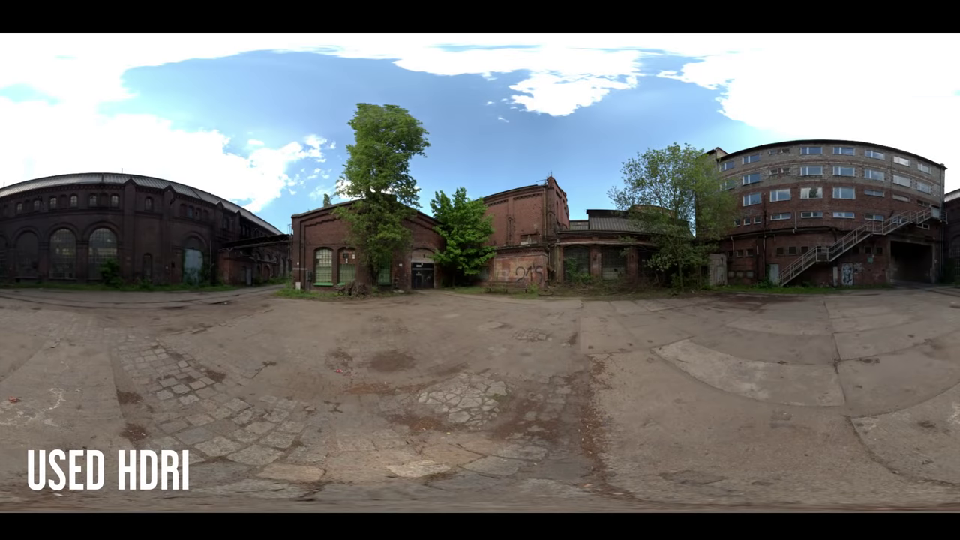
Look through the camera with rendered shading and adjust the view of the head.
{"action": "key", "text": "KP_0"}
{"action": "scroll", "scroll_direction": "up", "scroll_amount": 3}
{"action": "key", "text": "z"}
{"action": "scroll", "scroll_direction": "up", "scroll_amount": 3}
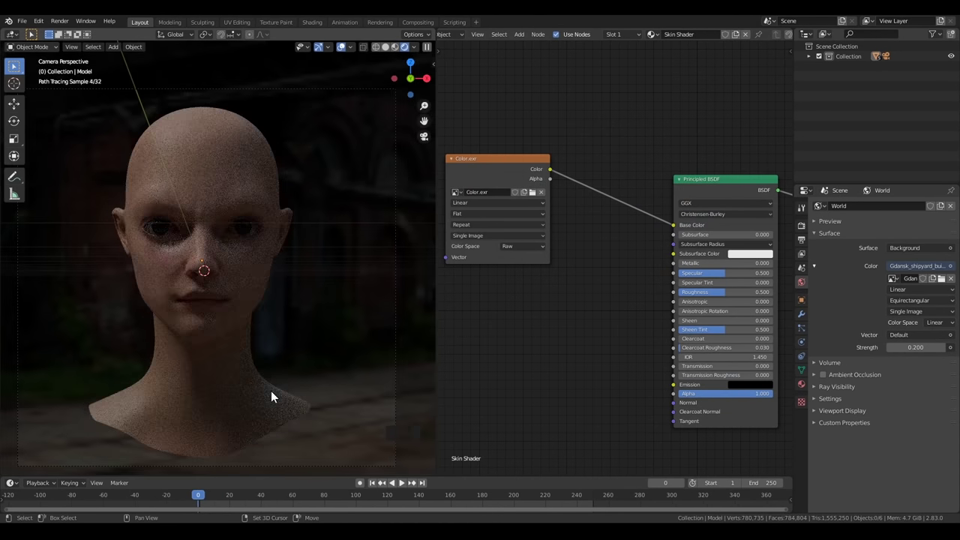
{"action": "left_click_drag", "start_coordinate": [279, 392], "coordinate": [285, 244]}
Add an Area light and move it beside the head from the side view.
{"action": "key", "text": "shift+a"}
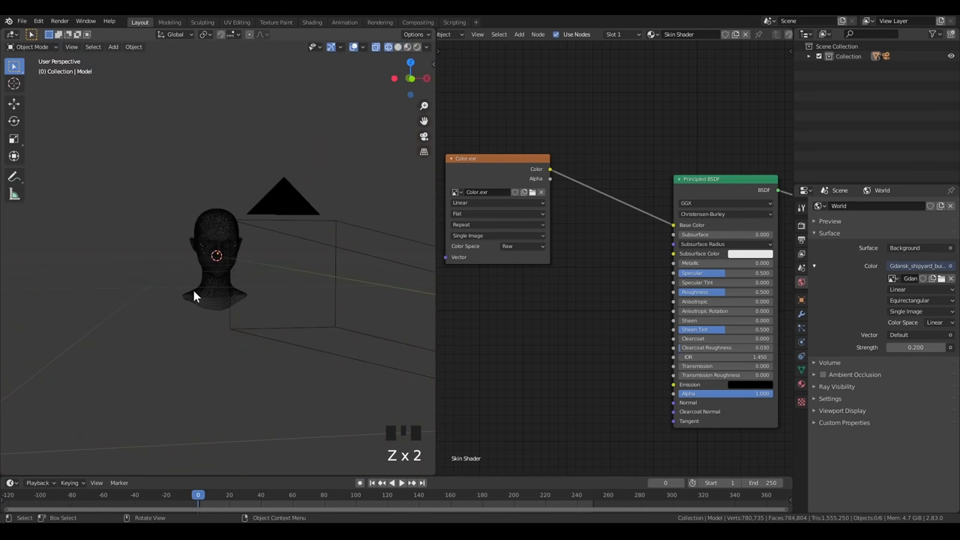
{"action": "key", "text": "shift+a"}
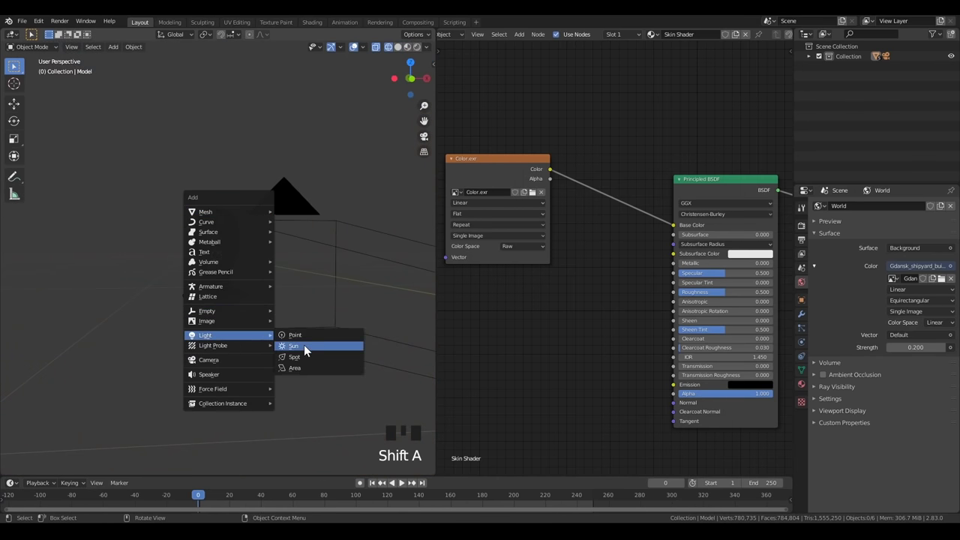
{"action": "scroll", "scroll_direction": "up", "scroll_amount": 3}
{"action": "key", "text": "KP_4"}
{"action": "scroll", "scroll_direction": "down", "scroll_amount": 3}
{"action": "key", "text": "g"}
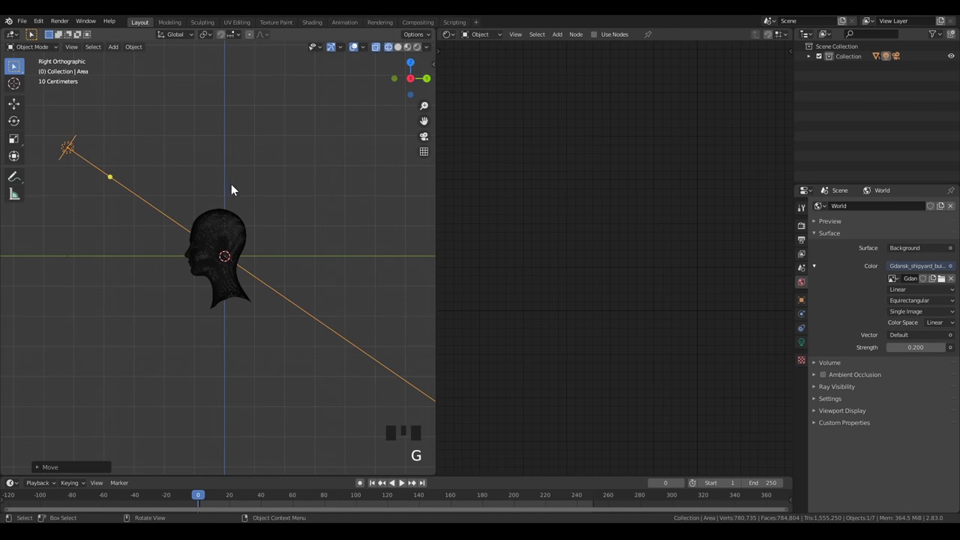
{"action": "left_click_drag", "start_coordinate": [248, 245], "coordinate": [310, 298]}
Rotate the area light from top view so it aims at the head.
{"action": "key", "text": "KP_7"}
{"action": "scroll", "scroll_direction": "down", "scroll_amount": 3}
{"action": "key", "text": "r"}
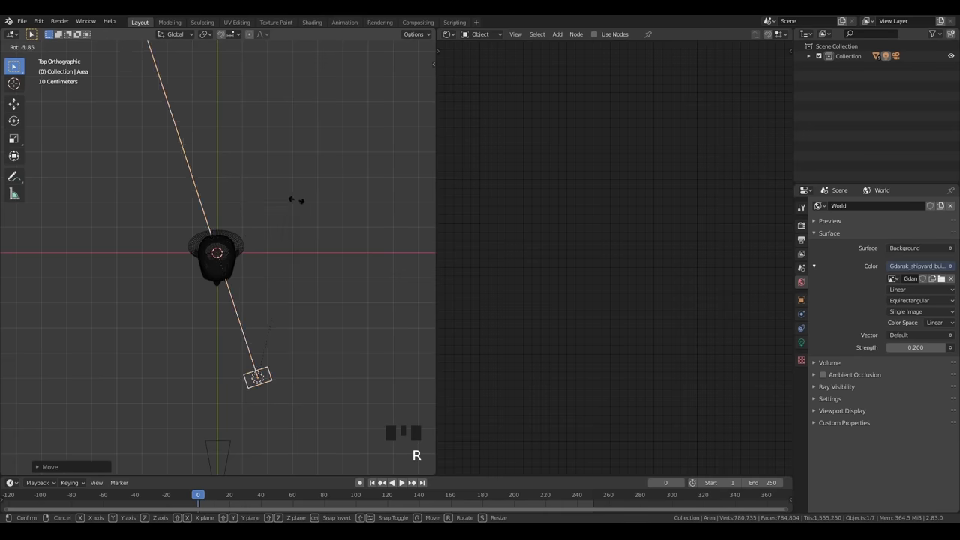
{"action": "left_click_drag", "start_coordinate": [309, 274], "coordinate": [270, 226]}
{"action": "scroll", "scroll_direction": "up", "scroll_amount": 3}
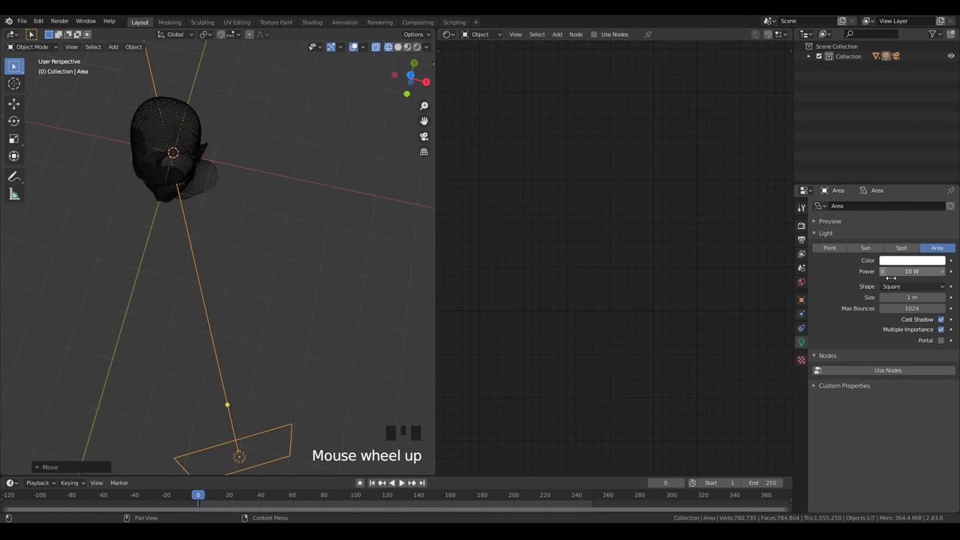
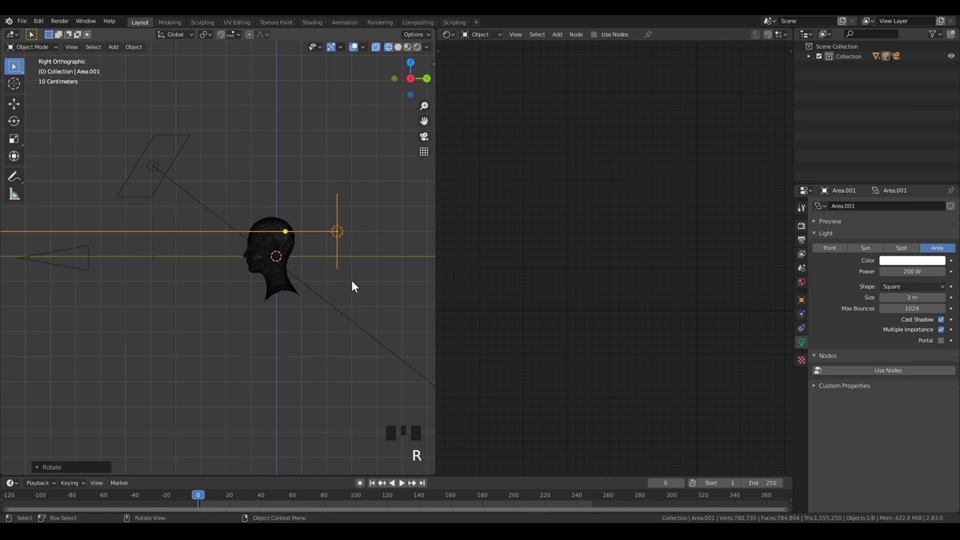
{"action": "key", "text": "KP_7"}
{"action": "key", "text": "r"}
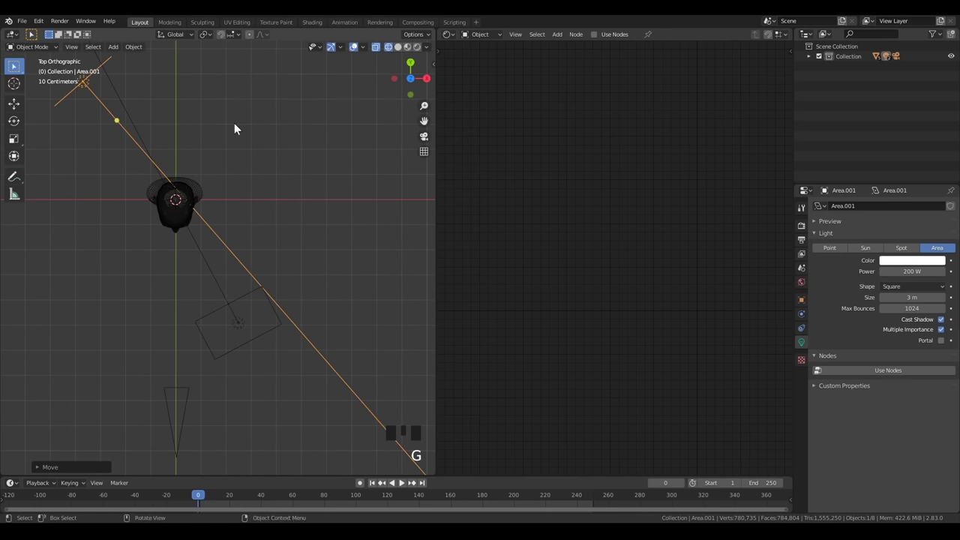
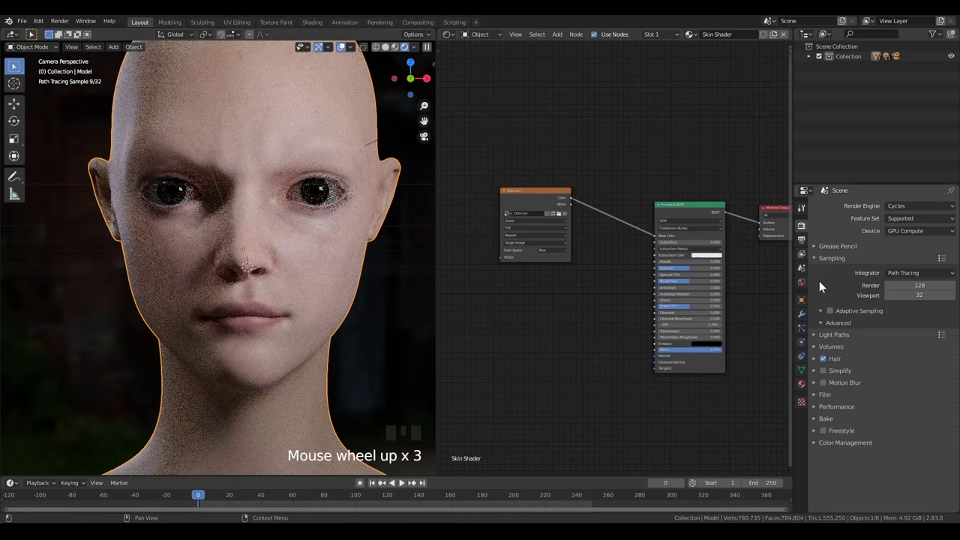
Link the Hue Saturation Value output into the Principled BSDF colour inputs.
{"action": "left_click_drag", "start_coordinate": [834, 402], "coordinate": [833, 470]}
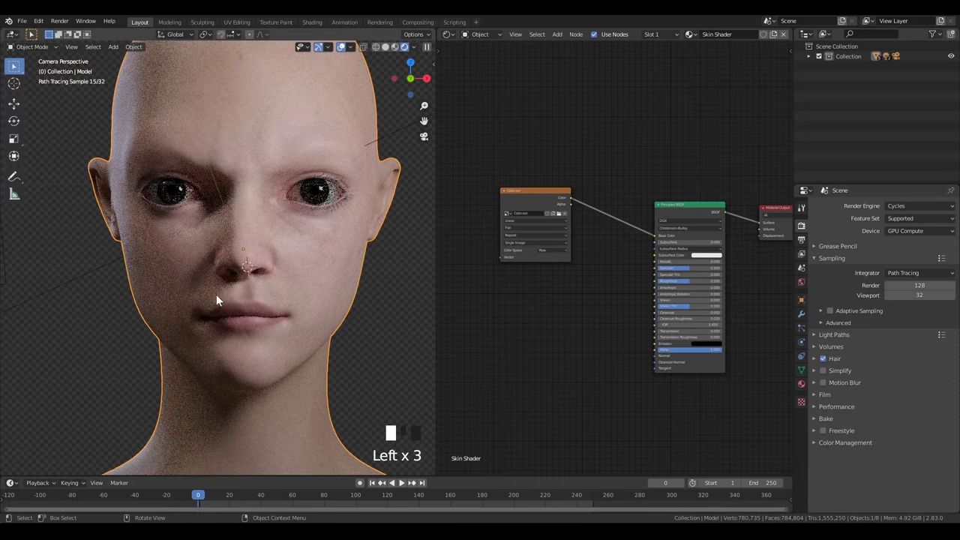
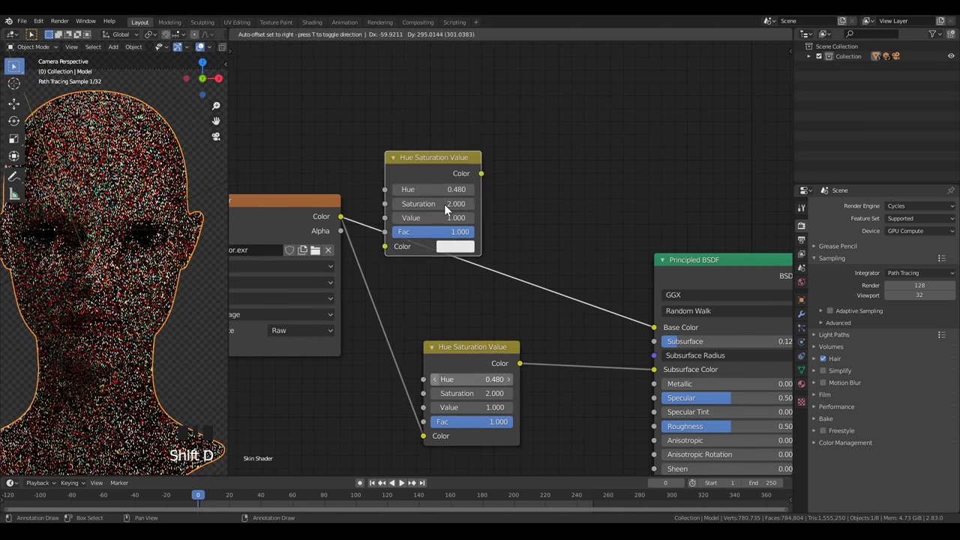
Zoom around the shader nodes to review the tint and texture map setup.
{"action": "scroll", "scroll_direction": "up", "scroll_amount": 3}
{"action": "scroll", "scroll_direction": "down", "scroll_amount": 3}
{"action": "scroll", "scroll_direction": "down", "scroll_amount": 3}
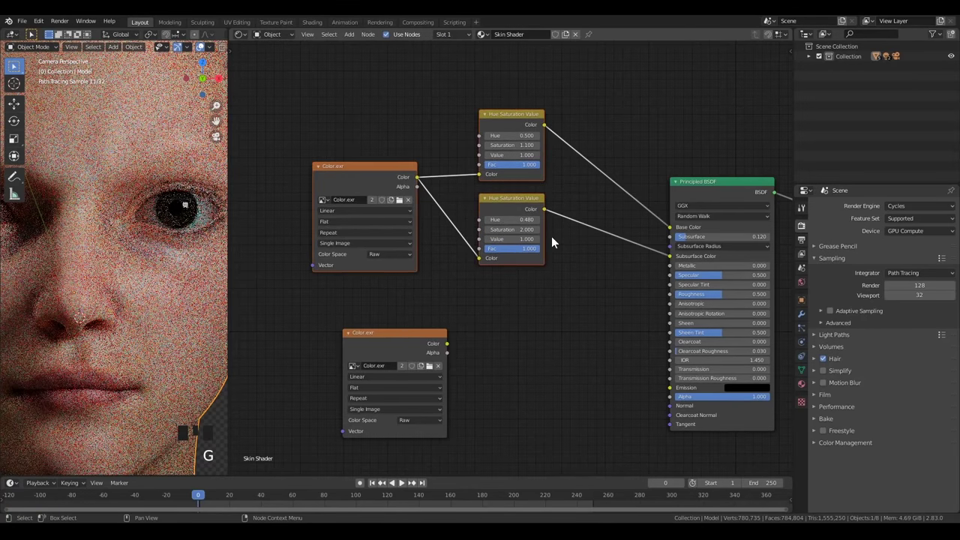
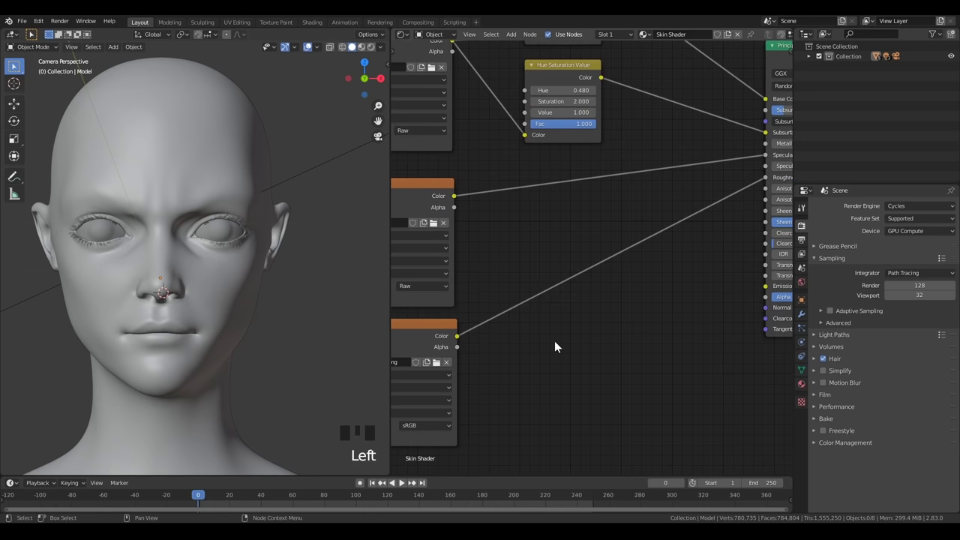
Pan to the Roughness.png ColorRamp and check its contrast with rendered viewport shading.
{"action": "left_click_drag", "start_coordinate": [433, 427], "coordinate": [122, 262]}
{"action": "key", "text": "z"}
{"action": "scroll", "scroll_direction": "down", "scroll_amount": 3}
{"action": "scroll", "scroll_direction": "up", "scroll_amount": 3}
{"action": "scroll", "scroll_direction": "down", "scroll_amount": 3}
{"action": "left_click", "coordinate": [303, 51]}
Orbit and zoom around the head to judge how the roughness map reads.
{"action": "middle_click", "coordinate": [245, 257]}
{"action": "scroll", "scroll_direction": "down", "scroll_amount": 3}
{"action": "scroll", "scroll_direction": "up", "scroll_amount": 3}
{"action": "scroll", "scroll_direction": "down", "scroll_amount": 3}
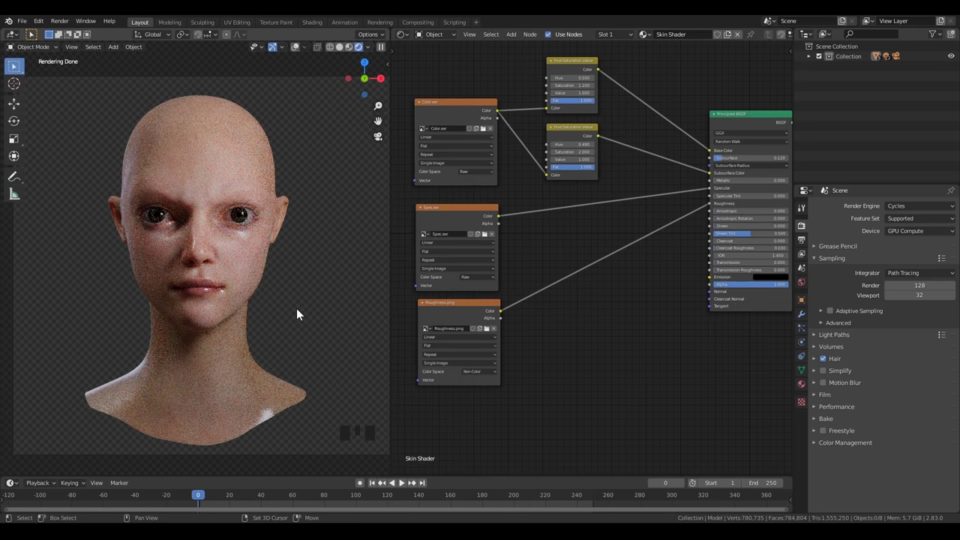
{"action": "left_click_drag", "start_coordinate": [293, 312], "coordinate": [273, 305]}
{"action": "scroll", "scroll_direction": "up", "scroll_amount": 3}
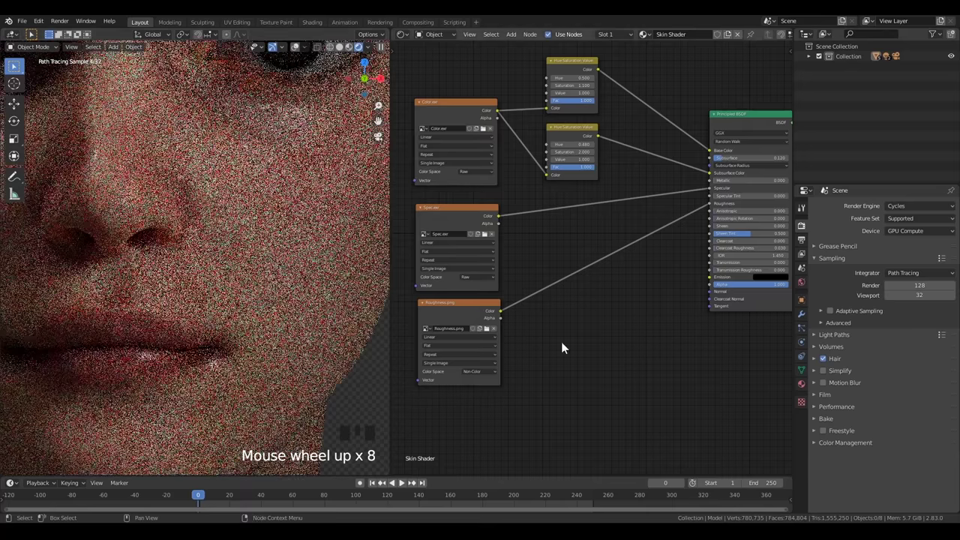
{"action": "scroll", "scroll_direction": "up", "scroll_amount": 3}
Wire the new node into the skin shader, set IOR 1.45, and view the head solid through the camera.
{"action": "key", "text": "shift+a"}
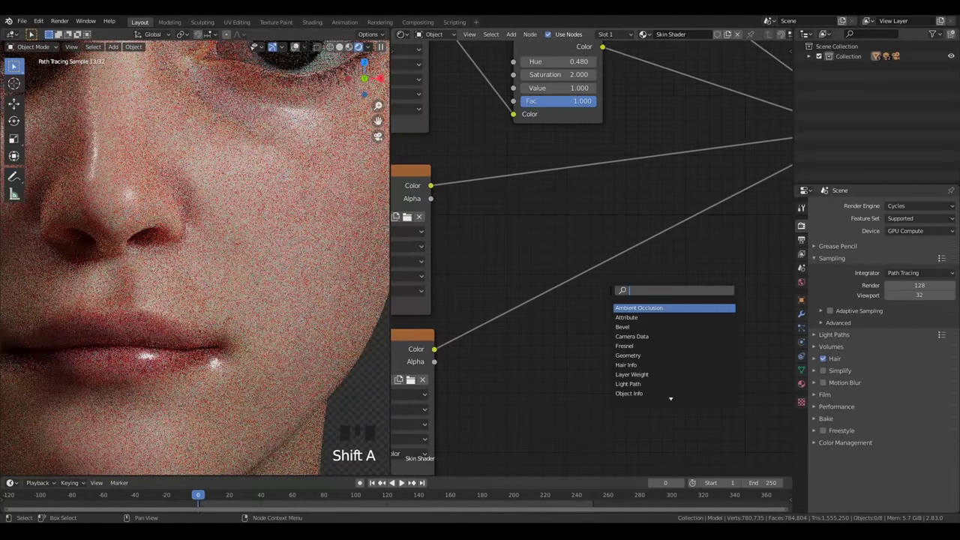
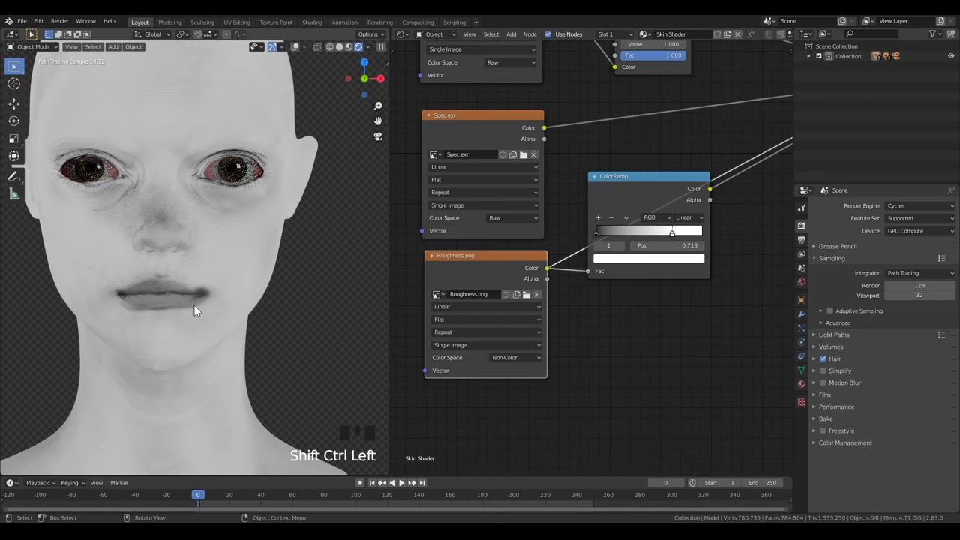
{"action": "scroll", "scroll_direction": "up", "scroll_amount": 3}
{"action": "left_click_drag", "start_coordinate": [193, 233], "coordinate": [260, 272]}
{"action": "scroll", "scroll_direction": "down", "scroll_amount": 3}
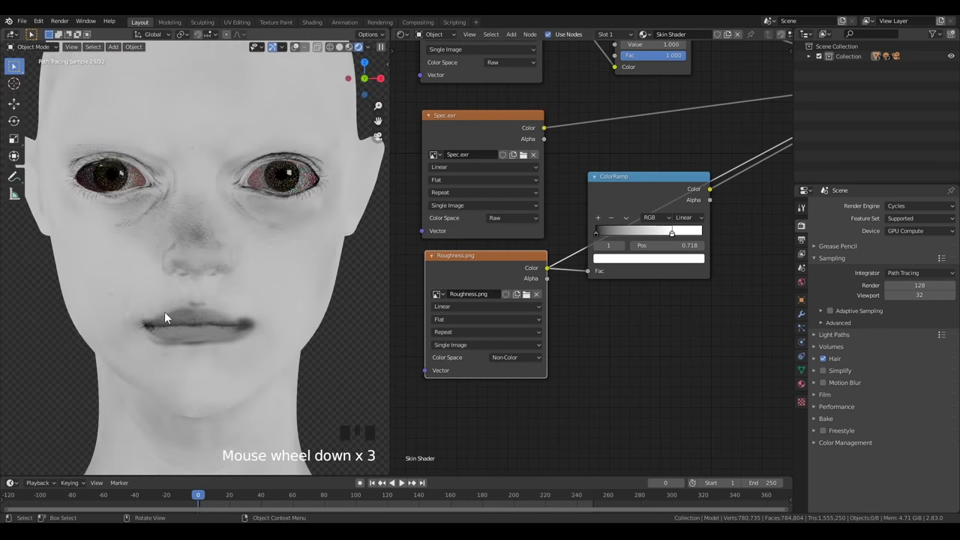
{"action": "scroll", "scroll_direction": "down", "scroll_amount": 3}
{"action": "left_click_drag", "start_coordinate": [260, 349], "coordinate": [241, 302]}
{"action": "scroll", "scroll_direction": "up", "scroll_amount": 3}
{"action": "left_click_drag", "start_coordinate": [248, 304], "coordinate": [282, 310]}
{"action": "key", "text": "KP_0"}
{"action": "key", "text": "z"}
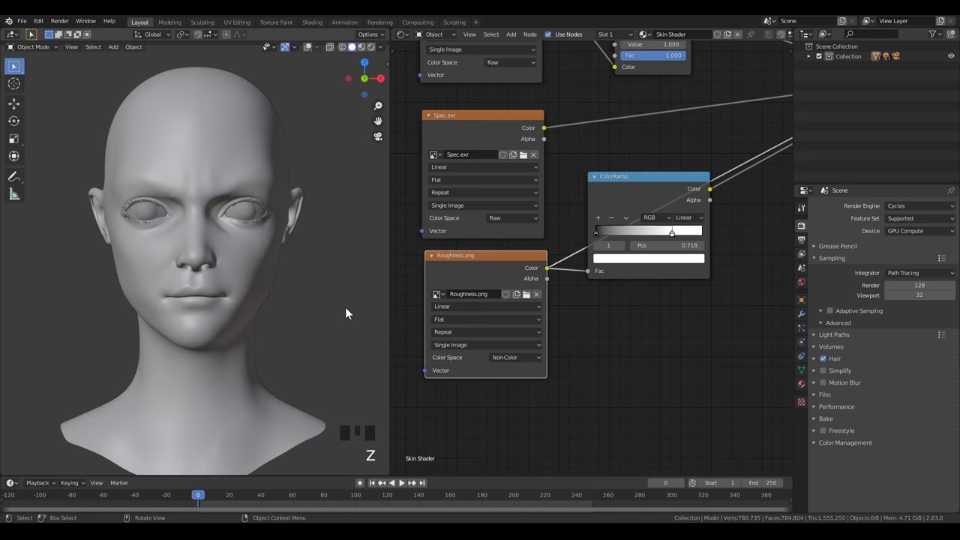
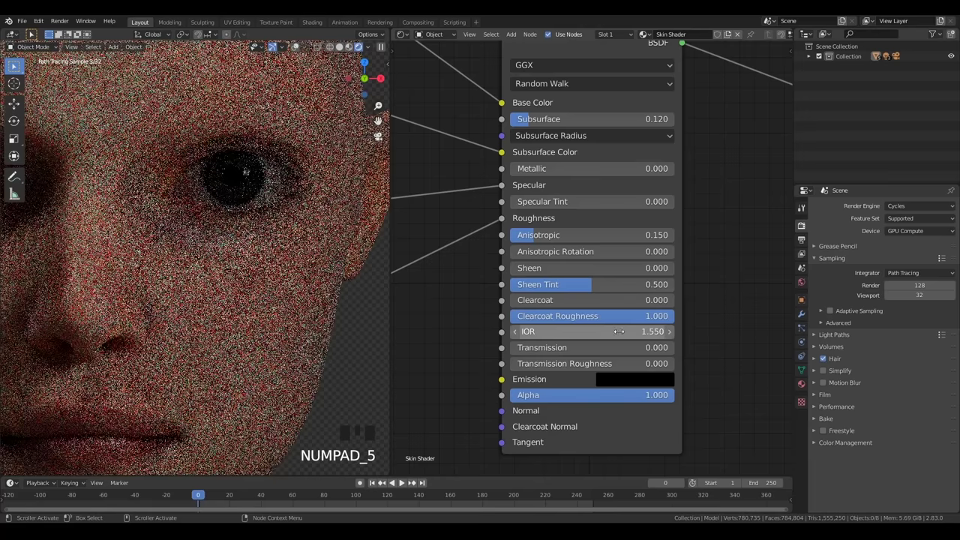
Set Clearcoat to 1.0 and Clearcoat Roughness to 0.4 on the Principled BSDF.
{"action": "left_click_drag", "start_coordinate": [615, 350], "coordinate": [567, 299]}
{"action": "left_click", "coordinate": [567, 300]}
{"action": "left_click", "coordinate": [582, 306]}
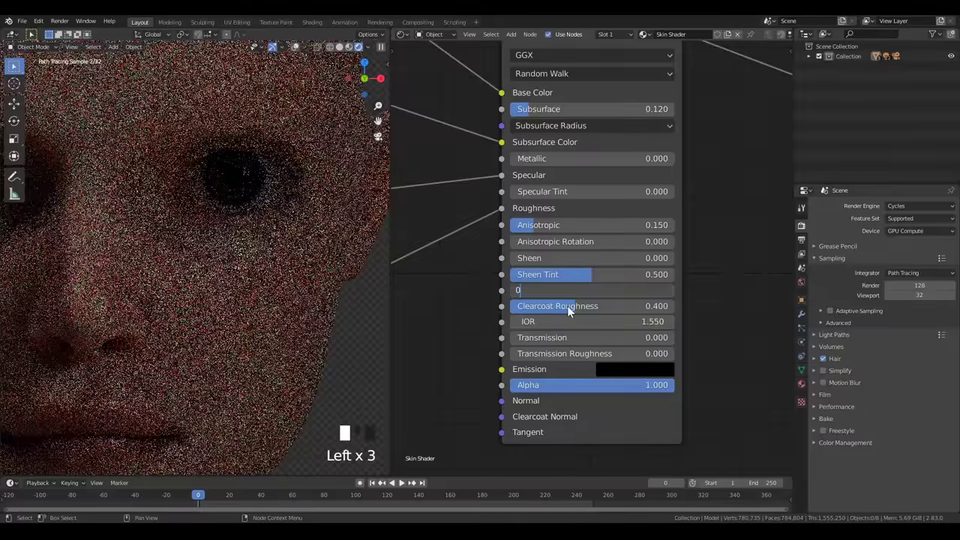
{"action": "left_click_drag", "start_coordinate": [564, 301], "coordinate": [583, 362]}
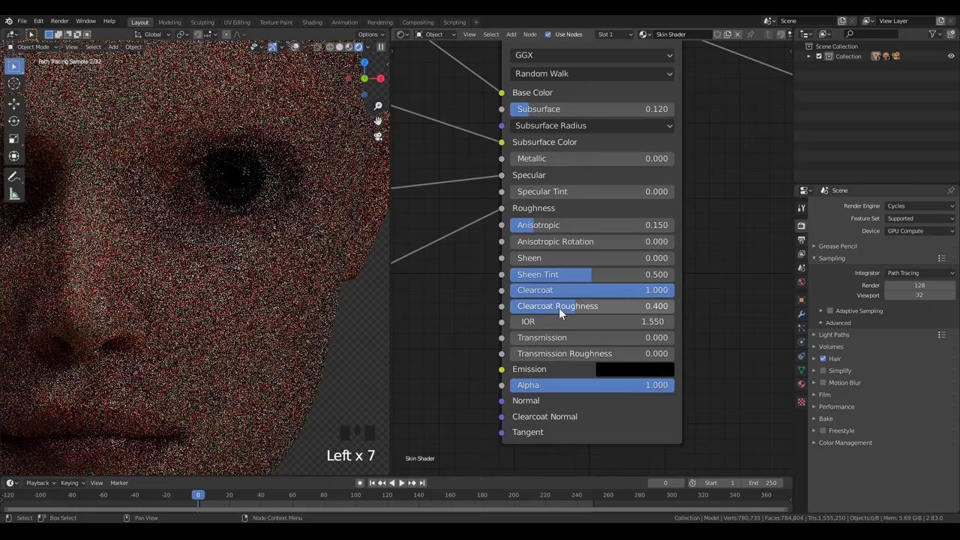
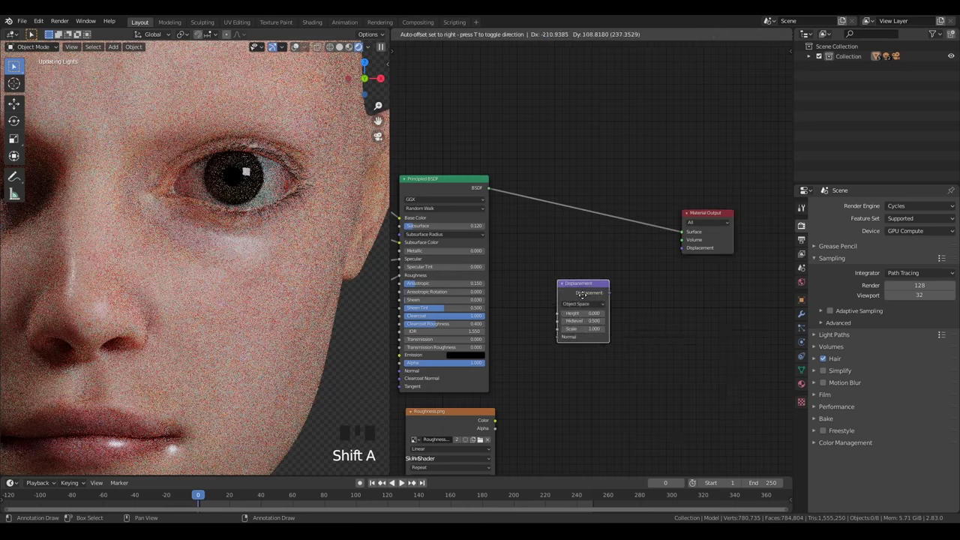
Adjust values on the Principled BSDF and Displacement nodes in the shader editor.
{"action": "scroll", "scroll_direction": "up", "scroll_amount": 3}
{"action": "left_click", "coordinate": [616, 306]}
{"action": "scroll", "scroll_direction": "down", "scroll_amount": 3}
{"action": "scroll", "scroll_direction": "up", "scroll_amount": 3}
{"action": "left_click_drag", "start_coordinate": [672, 468], "coordinate": [692, 349]}
{"action": "left_click", "coordinate": [691, 348]}
Add 00_displacement.exr and 00_displacement_micro.exr as Image Texture nodes.
{"action": "key", "text": "shift+a"}
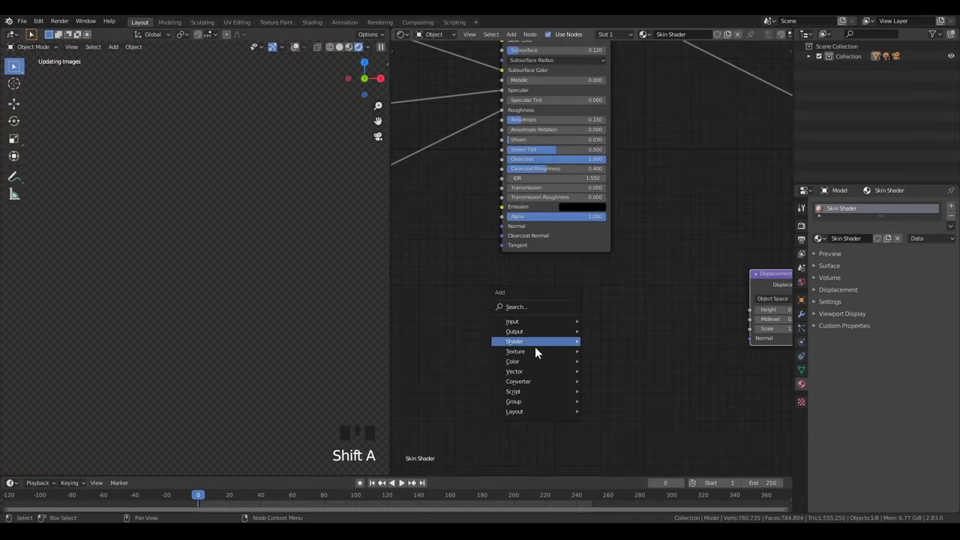
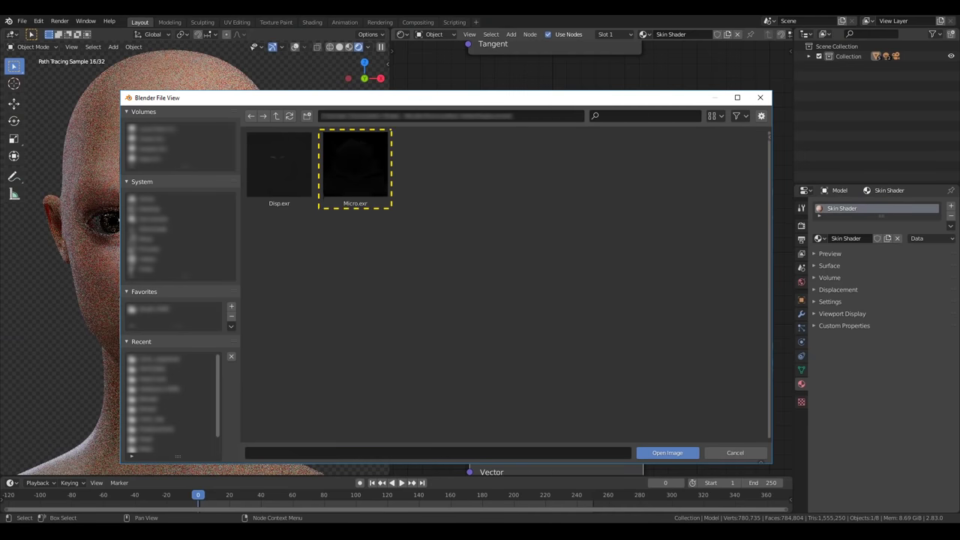
{"action": "left_click", "coordinate": [497, 368]}
{"action": "key", "text": "alt+a"}
{"action": "scroll", "scroll_direction": "down", "scroll_amount": 3}
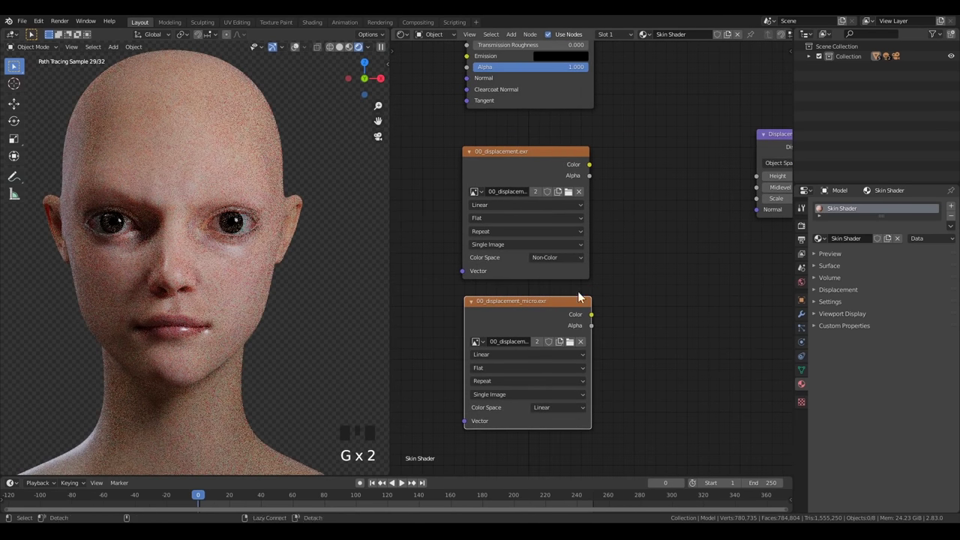
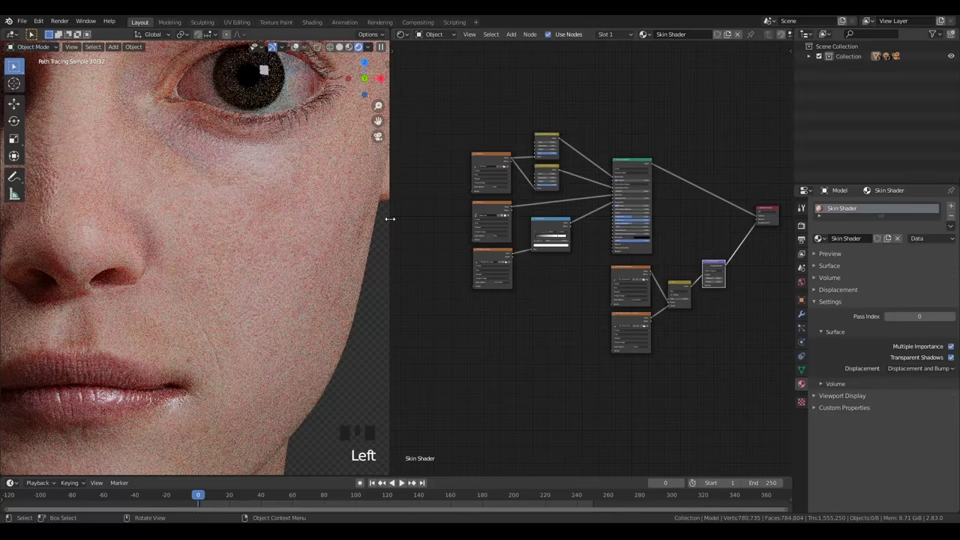
Orbit the rendered view around toward the head's ear.
{"action": "scroll", "scroll_direction": "up", "scroll_amount": 3}
{"action": "middle_click", "coordinate": [268, 348]}
{"action": "scroll", "scroll_direction": "down", "scroll_amount": 3}
{"action": "left_click_drag", "start_coordinate": [96, 286], "coordinate": [242, 260]}
{"action": "scroll", "scroll_direction": "up", "scroll_amount": 3}
{"action": "left_click_drag", "start_coordinate": [243, 264], "coordinate": [213, 265]}
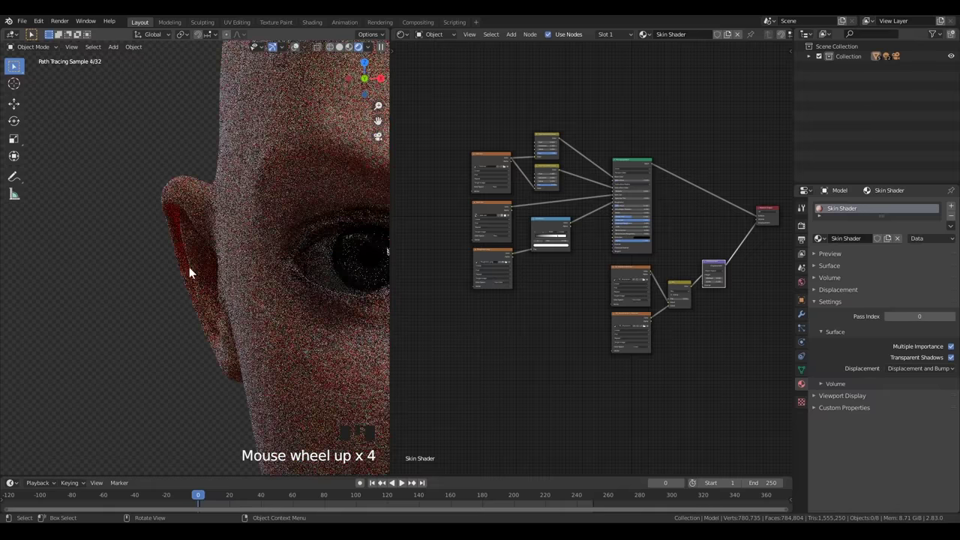
Split off a second 3D viewport set to Top Orthographic beside the render.
{"action": "left_click_drag", "start_coordinate": [413, 40], "coordinate": [608, 338]}
{"action": "left_click_drag", "start_coordinate": [607, 338], "coordinate": [623, 359]}
{"action": "key", "text": "KP_7"}
{"action": "scroll", "scroll_direction": "up", "scroll_amount": 3}
{"action": "key", "text": "shift+a"}
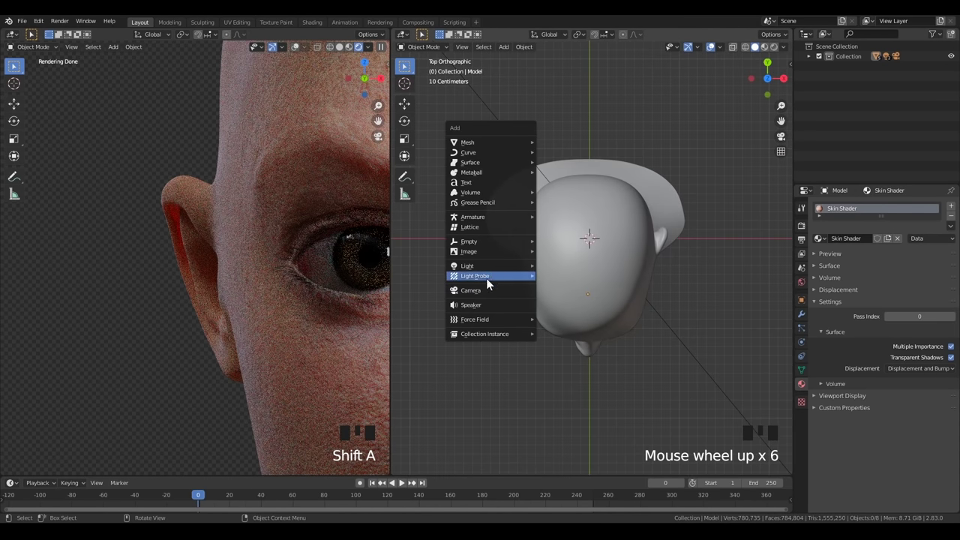
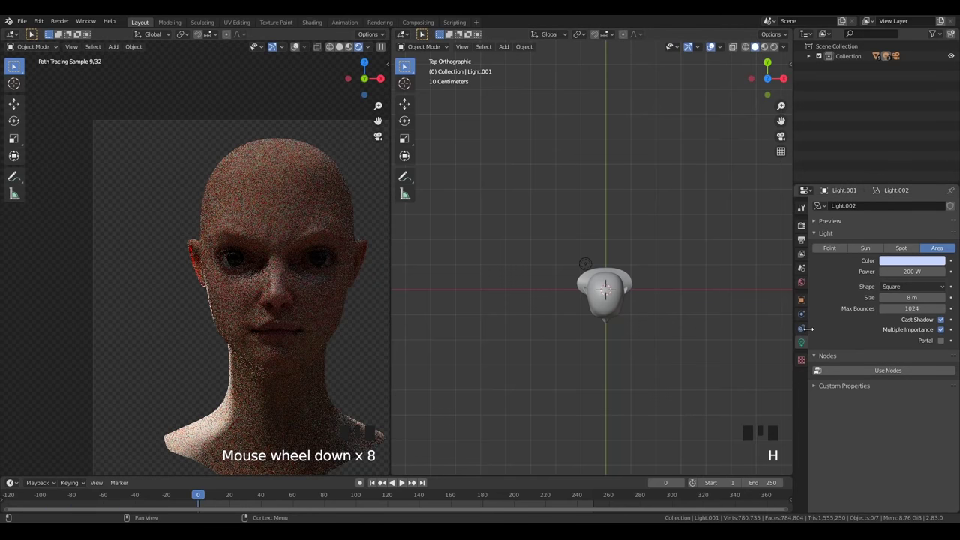
Turn the World background strength down to 0.
{"action": "left_click_drag", "start_coordinate": [808, 286], "coordinate": [631, 303]}
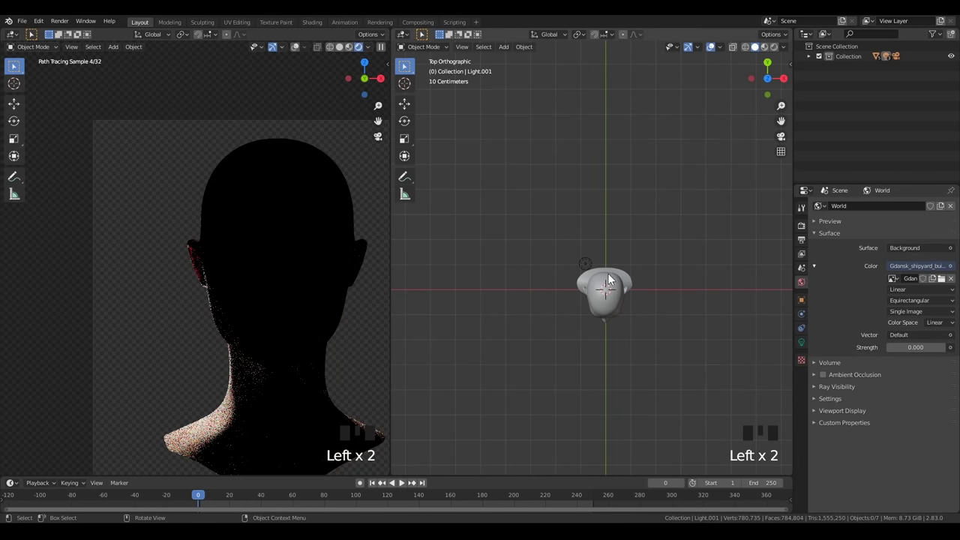
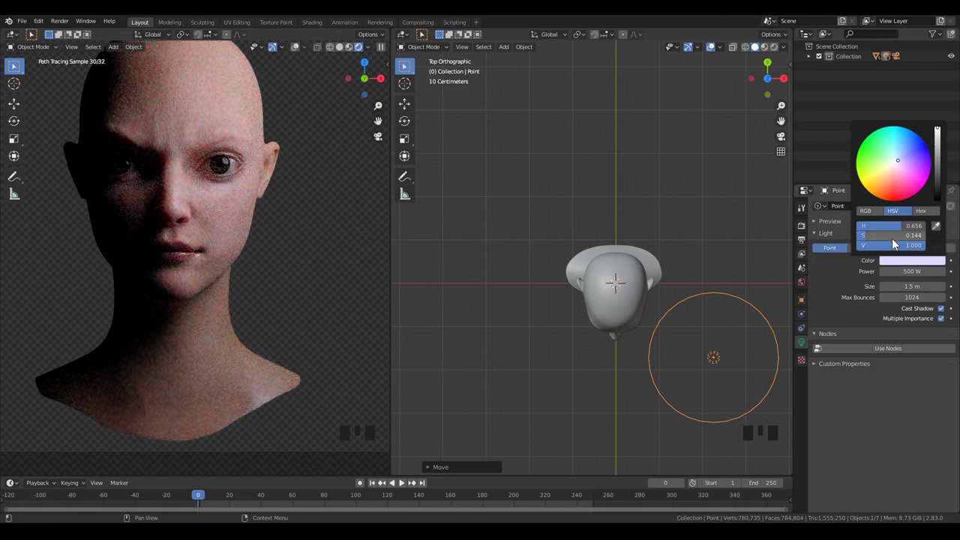
Make the point light white at 600 W and centre it over the head.
{"action": "left_click_drag", "start_coordinate": [244, 215], "coordinate": [220, 232]}
{"action": "scroll", "scroll_direction": "up", "scroll_amount": 3}
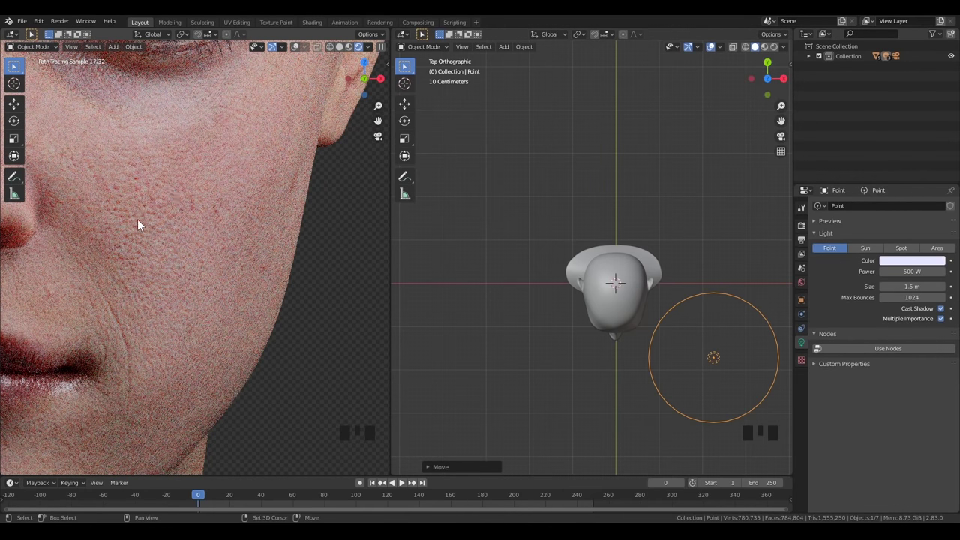
{"action": "left_click_drag", "start_coordinate": [908, 265], "coordinate": [897, 260]}
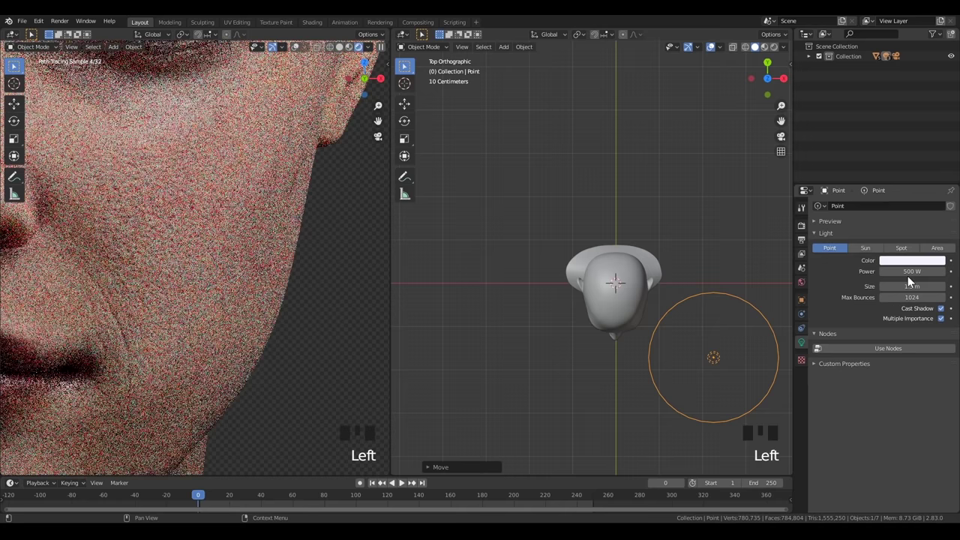
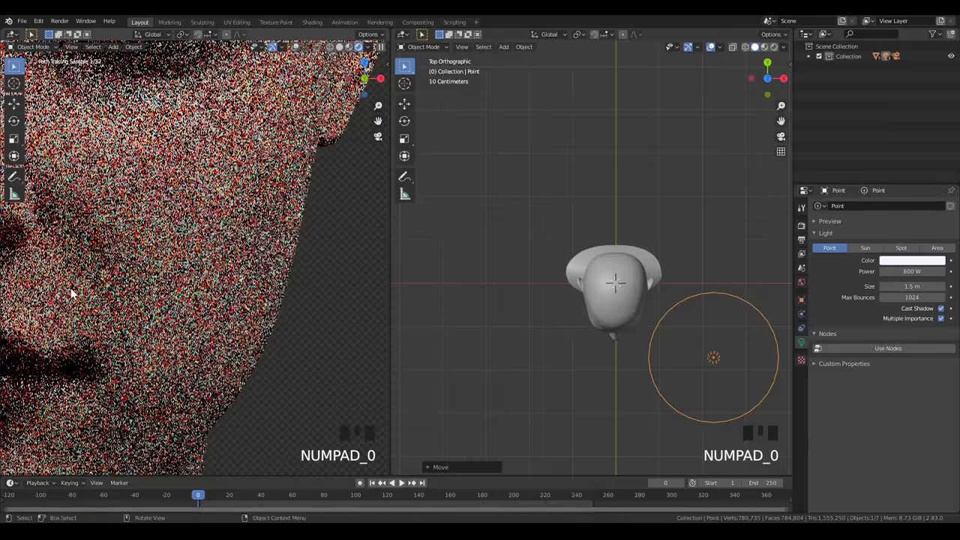
{"action": "left_click_drag", "start_coordinate": [114, 313], "coordinate": [195, 325]}
{"action": "scroll", "scroll_direction": "up", "scroll_amount": 3}
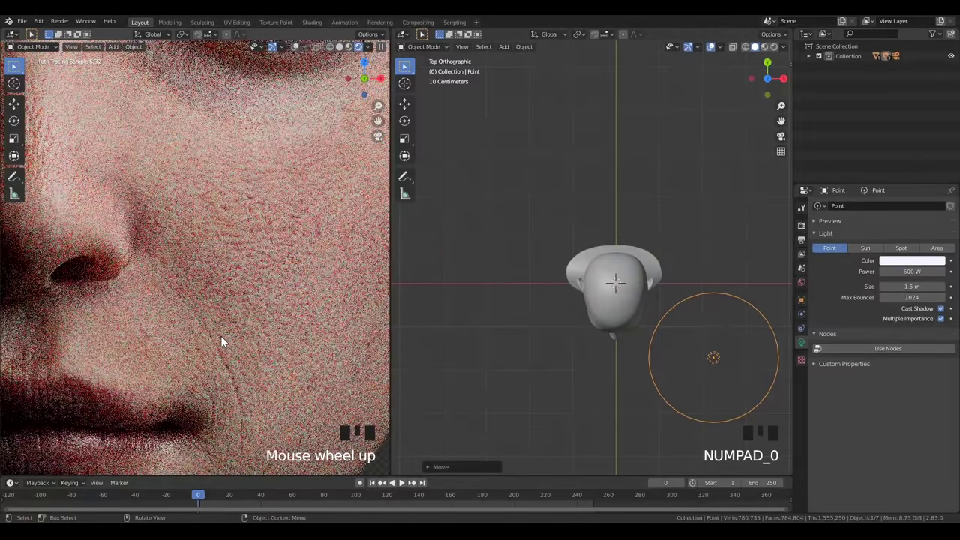
{"action": "scroll", "scroll_direction": "down", "scroll_amount": 3}
{"action": "key", "text": "alt+h"}
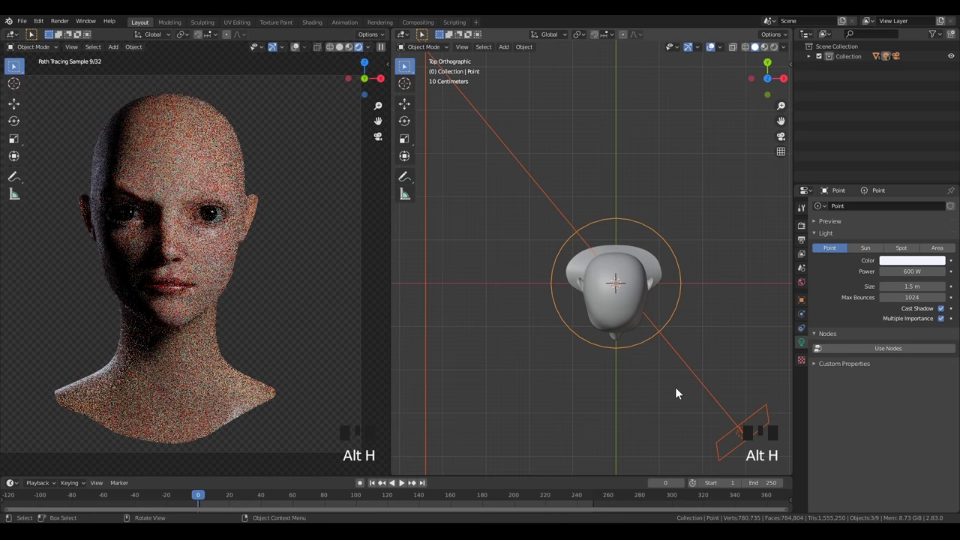
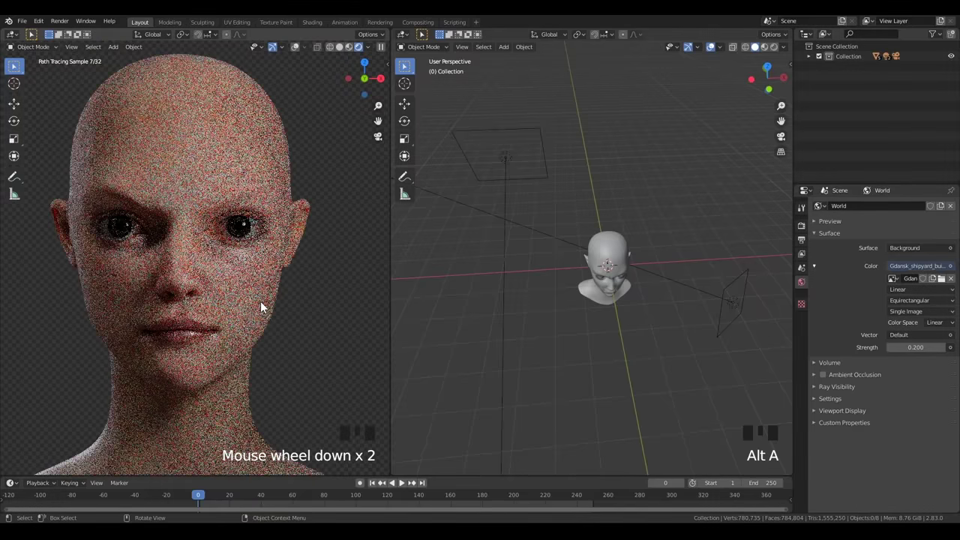
Save the project, then set Cycles output to 2000×2000 px at 100% with 500 render and viewport samples.
{"action": "key", "text": "ctrl+s"}
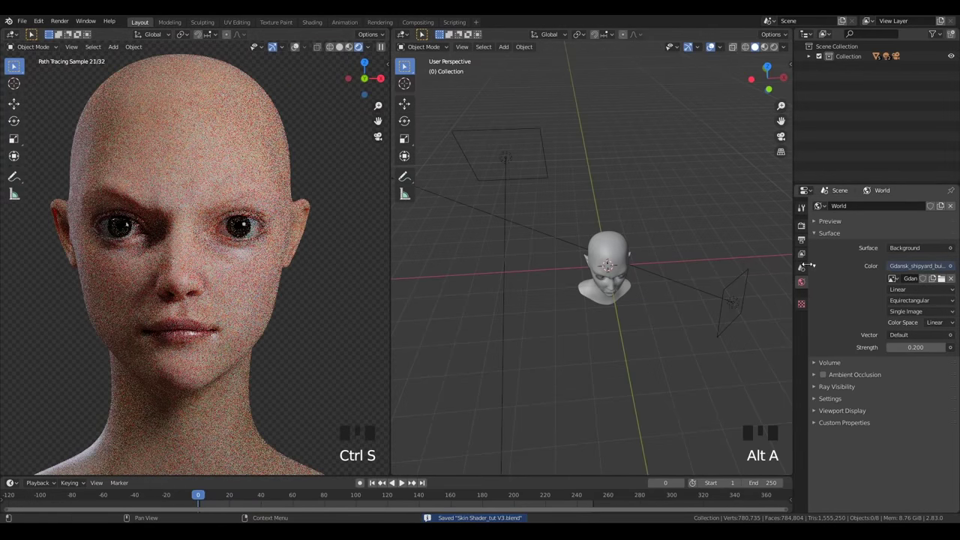
{"action": "left_click", "coordinate": [802, 227]}
{"action": "scroll", "scroll_direction": "up", "scroll_amount": 3}
{"action": "left_click_drag", "start_coordinate": [836, 267], "coordinate": [809, 234]}
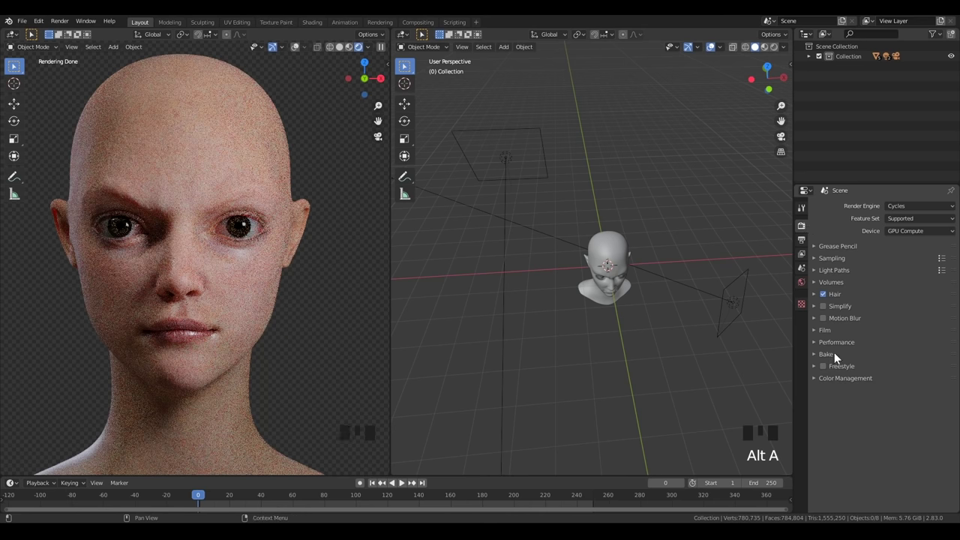
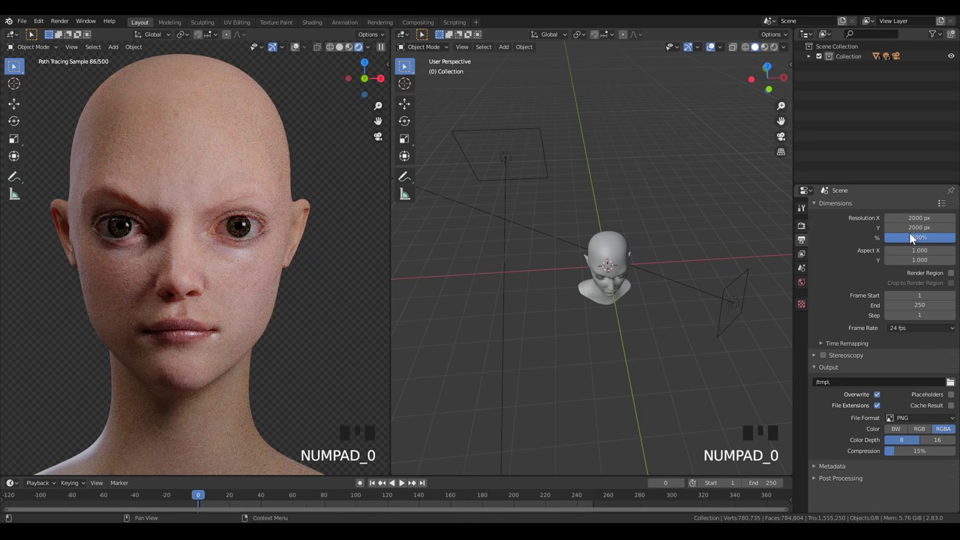
{"action": "left_click_drag", "start_coordinate": [911, 246], "coordinate": [764, 317]}
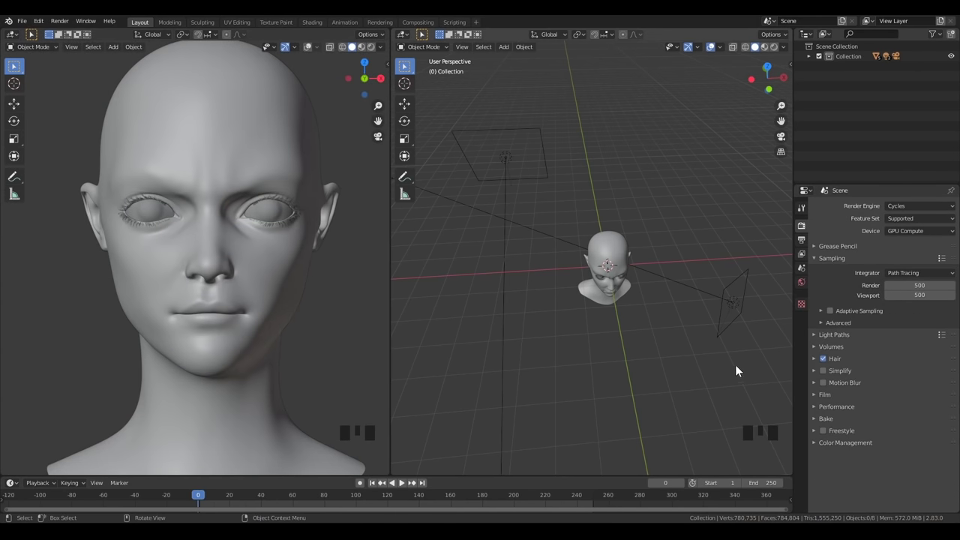